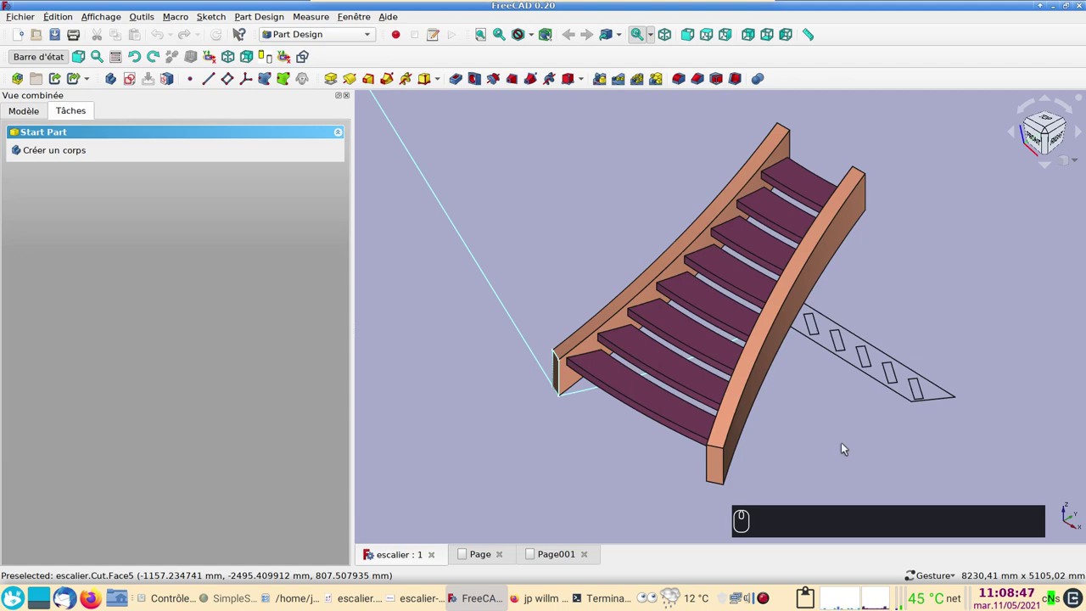
Step: Orbit the staircase model, then view it from the top with the steps hidden
{"action": "left_click", "coordinate": [837, 450]}
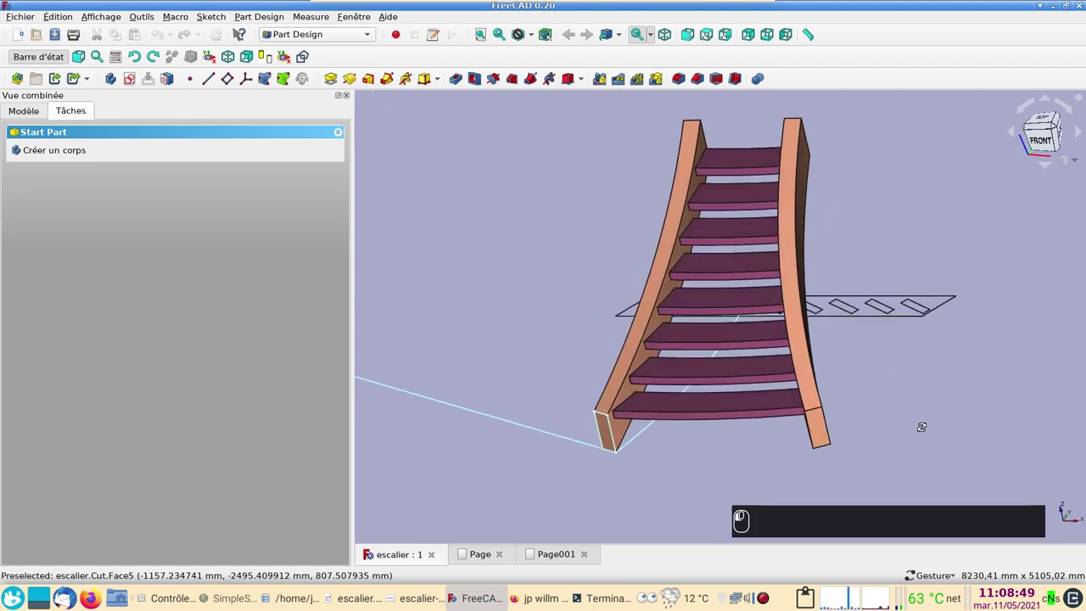
{"action": "left_click", "coordinate": [813, 420]}
{"action": "left_click_drag", "start_coordinate": [674, 489], "coordinate": [482, 302]}
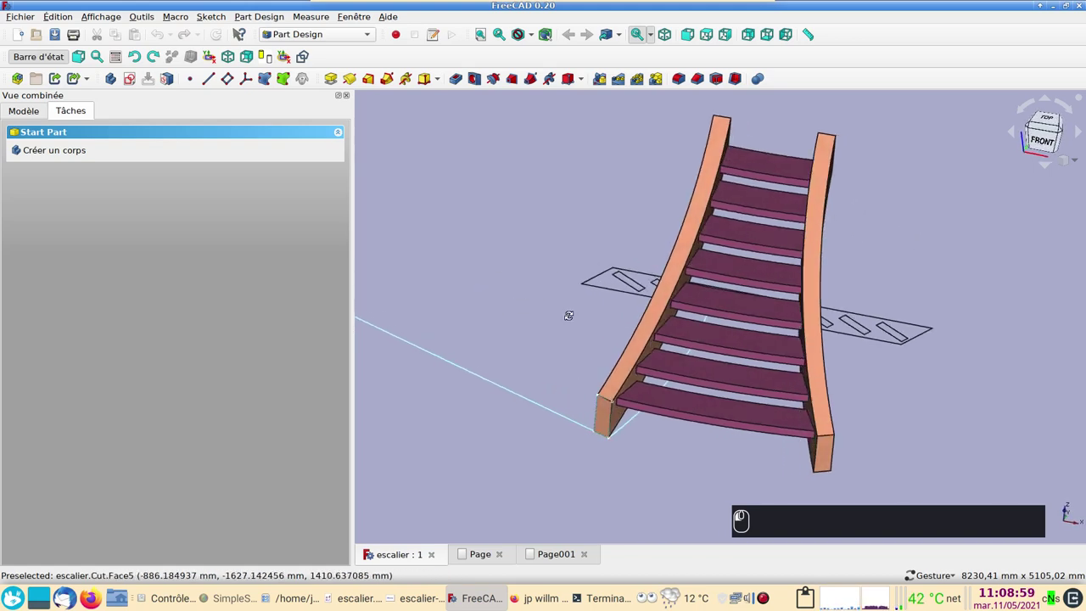
{"action": "type", "text": "(2)"}
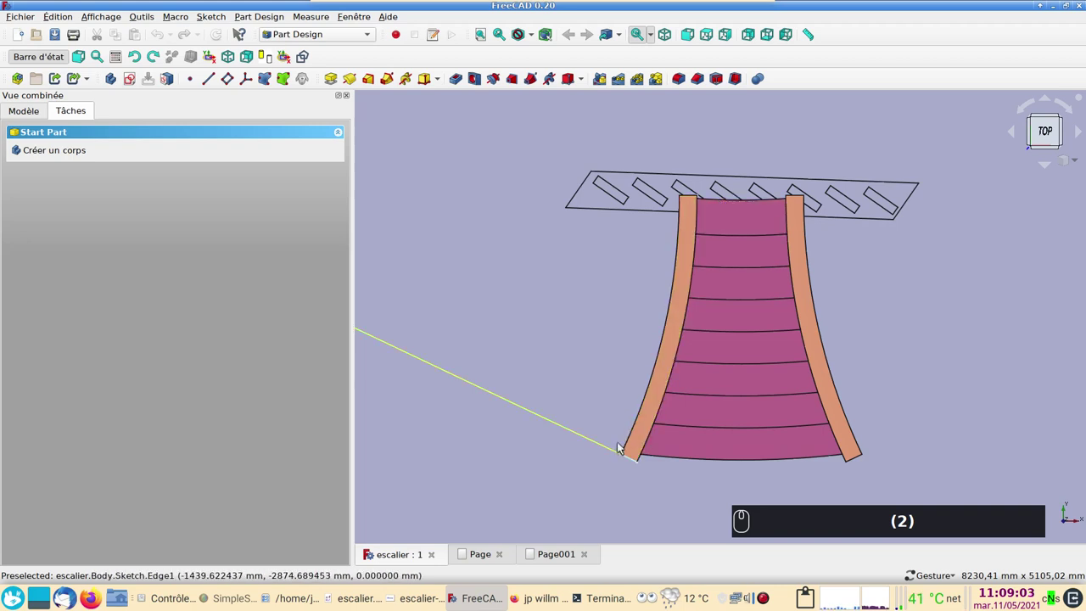
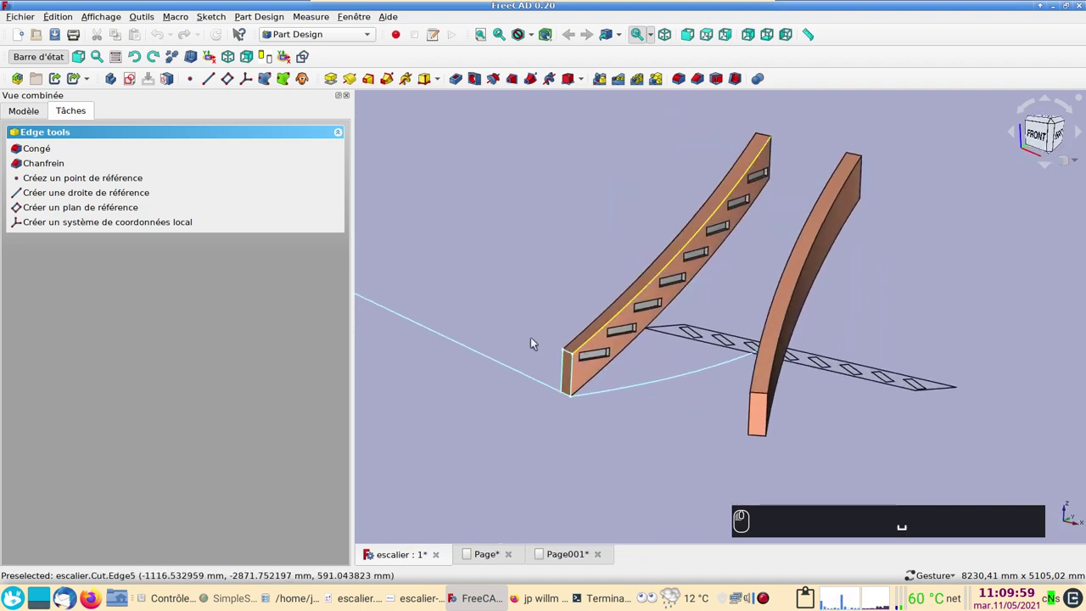
Step: Look at the 3D staircase from above again, then return to the dimensioned stringer drawing
{"action": "key", "text": "space"}
{"action": "left_click_drag", "start_coordinate": [494, 554], "coordinate": [466, 320]}
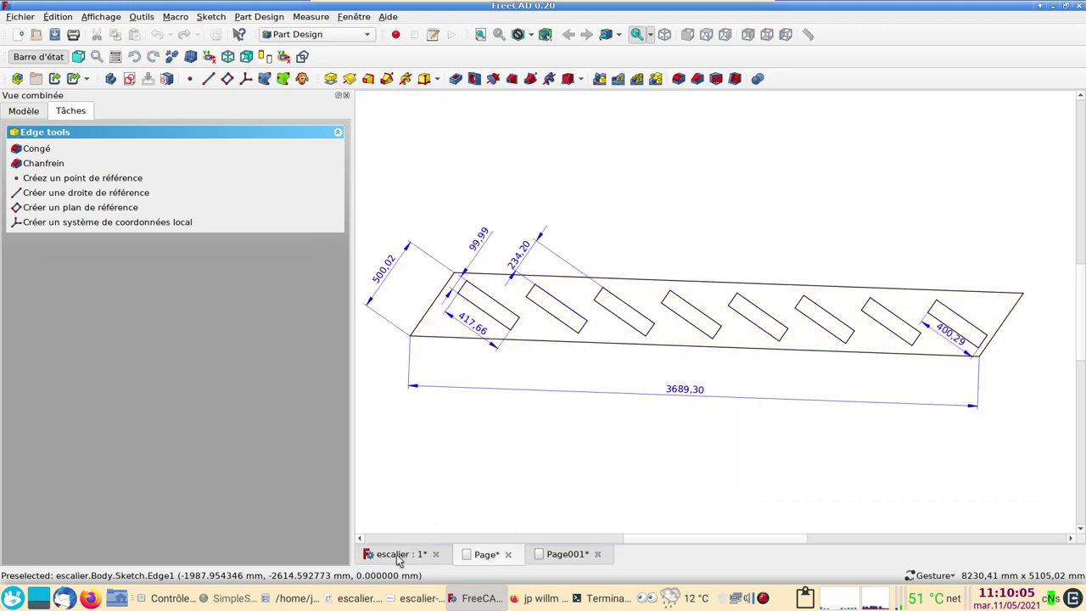
{"action": "left_click_drag", "start_coordinate": [402, 557], "coordinate": [688, 267]}
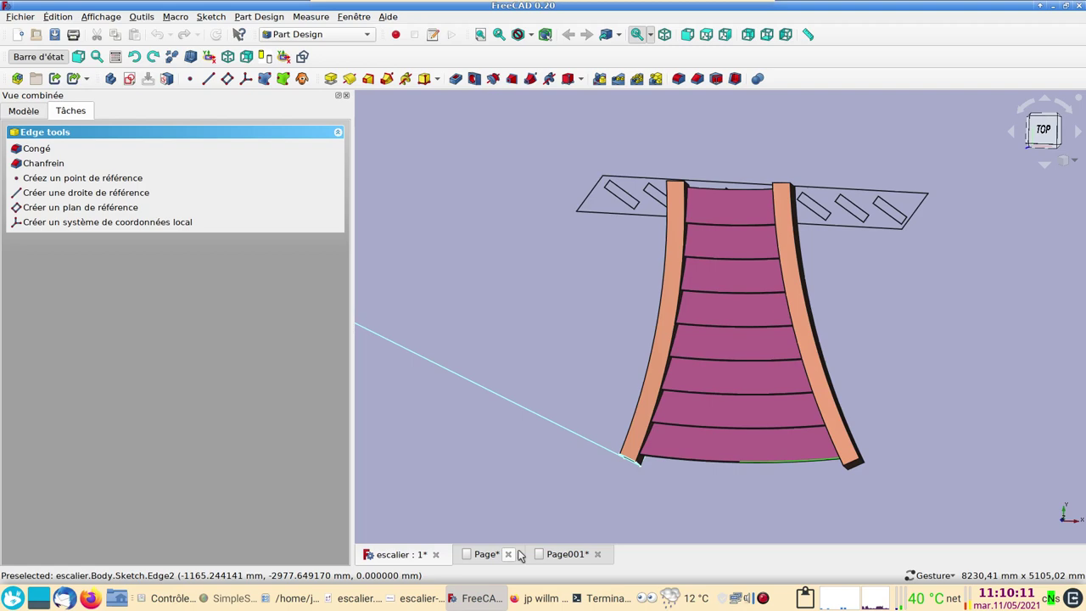
{"action": "left_click", "coordinate": [497, 555]}
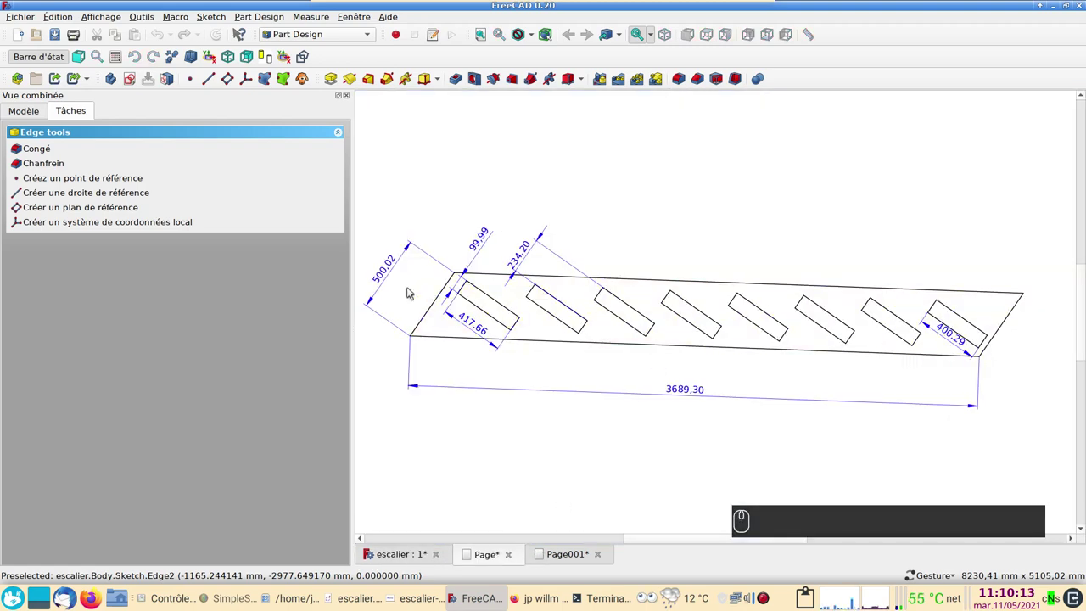
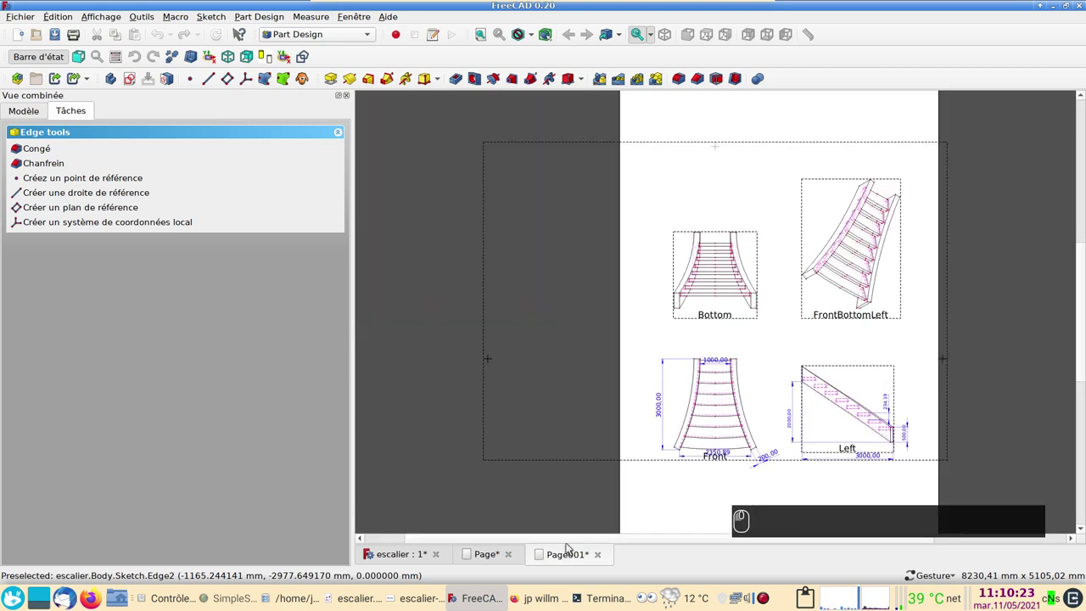
Step: Zoom into Page001 to read the Front (3000, 1000, 2350.89) and Left (2000, 3000, 500) dimensions
{"action": "scroll", "scroll_direction": "up", "scroll_amount": 3}
{"action": "scroll", "scroll_direction": "up", "scroll_amount": 3}
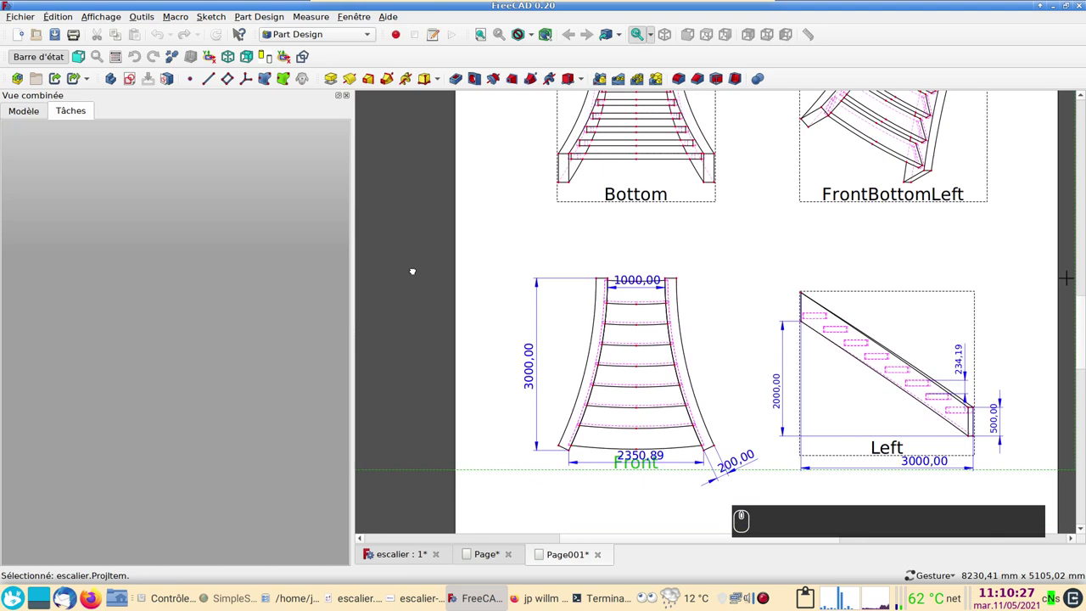
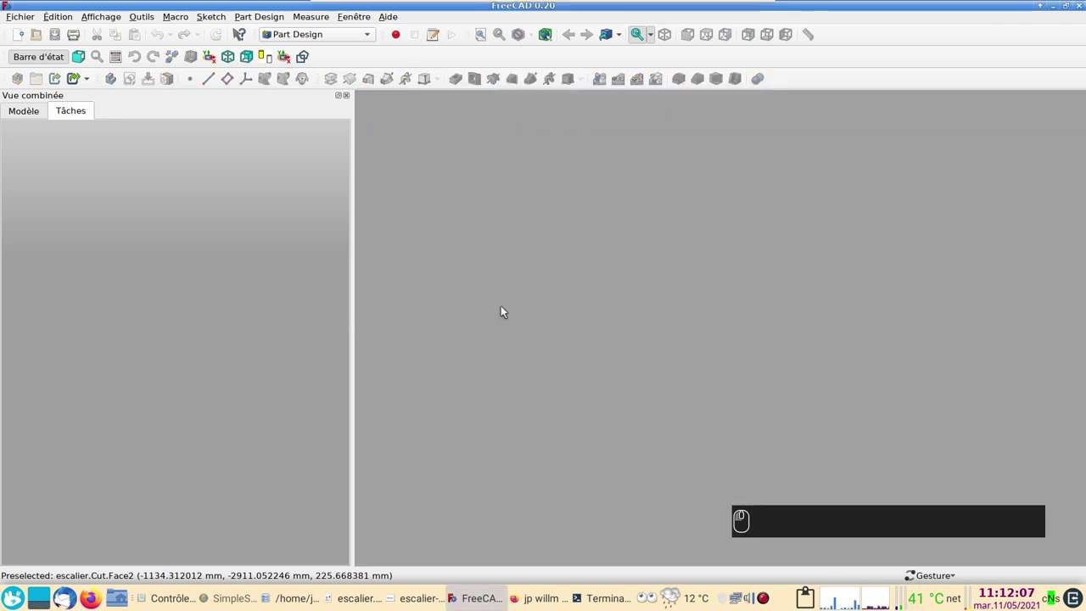
Step: Start a new document and select the sketched arc to give it a radius
{"action": "left_click", "coordinate": [22, 33]}
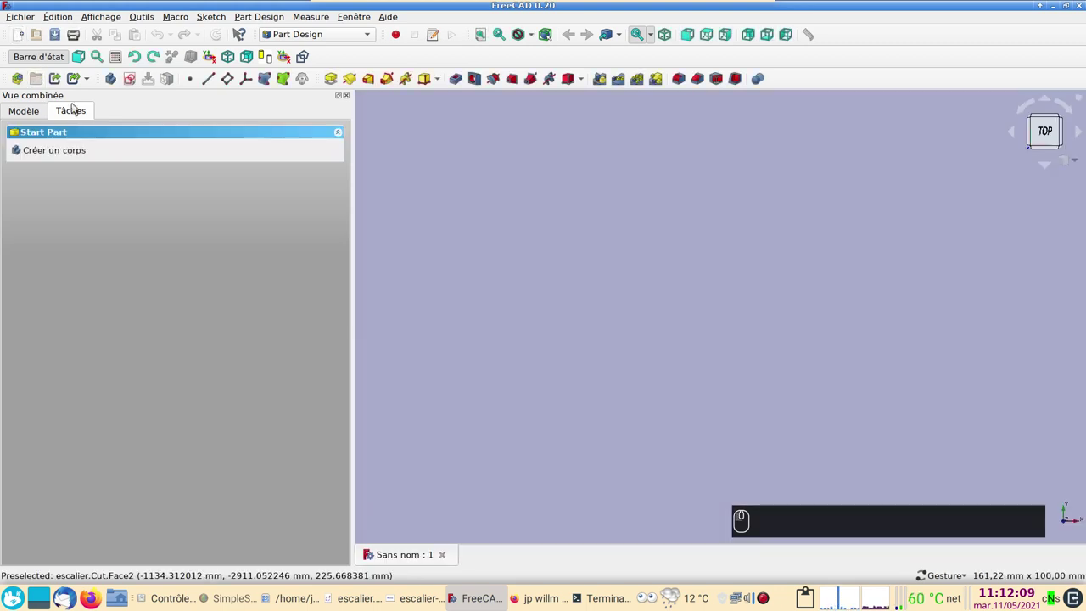
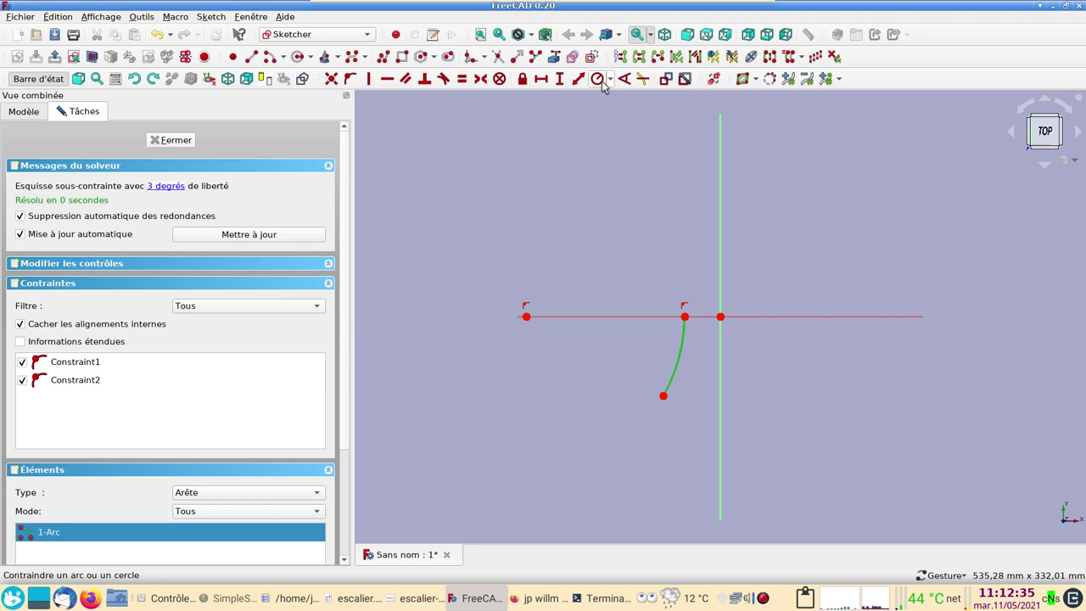
{"action": "left_click_drag", "start_coordinate": [603, 83], "coordinate": [600, 133]}
Step: Constrain the arc radius to 7000 mm
{"action": "key", "text": "KP_7"}
{"action": "key", "text": "KP_0"}
{"action": "key", "text": "KP_0"}
{"action": "key", "text": "KP_0"}
{"action": "key", "text": "Return"}
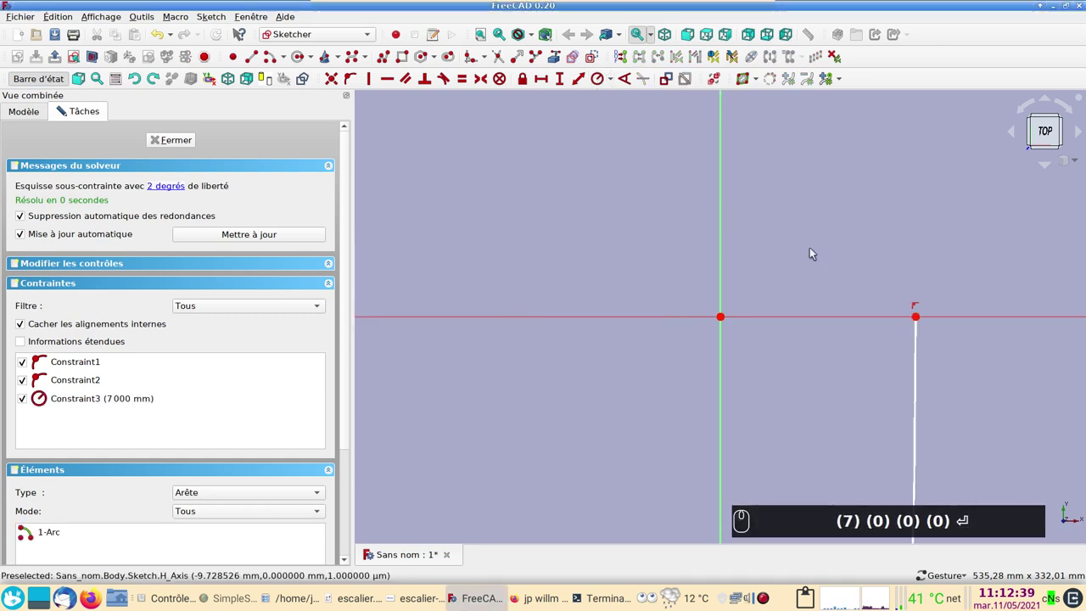
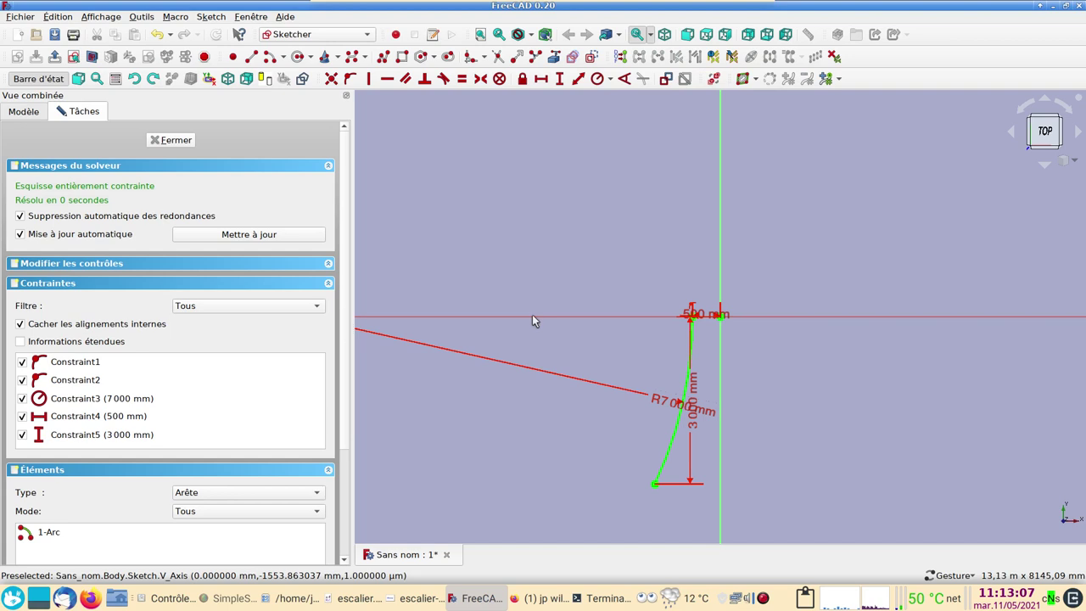
{"action": "scroll", "scroll_direction": "up", "scroll_amount": 3}
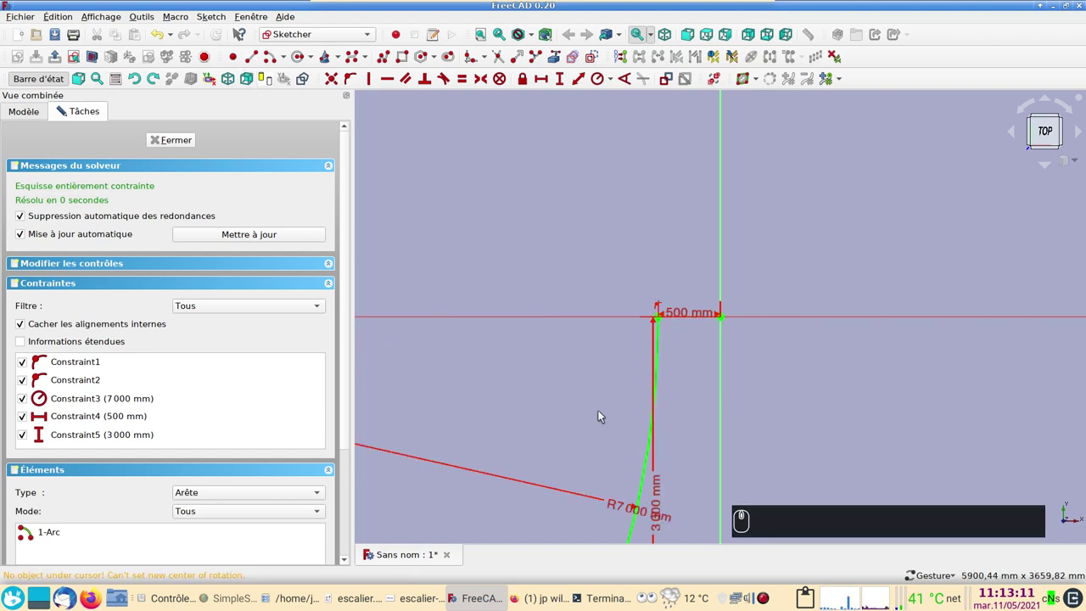
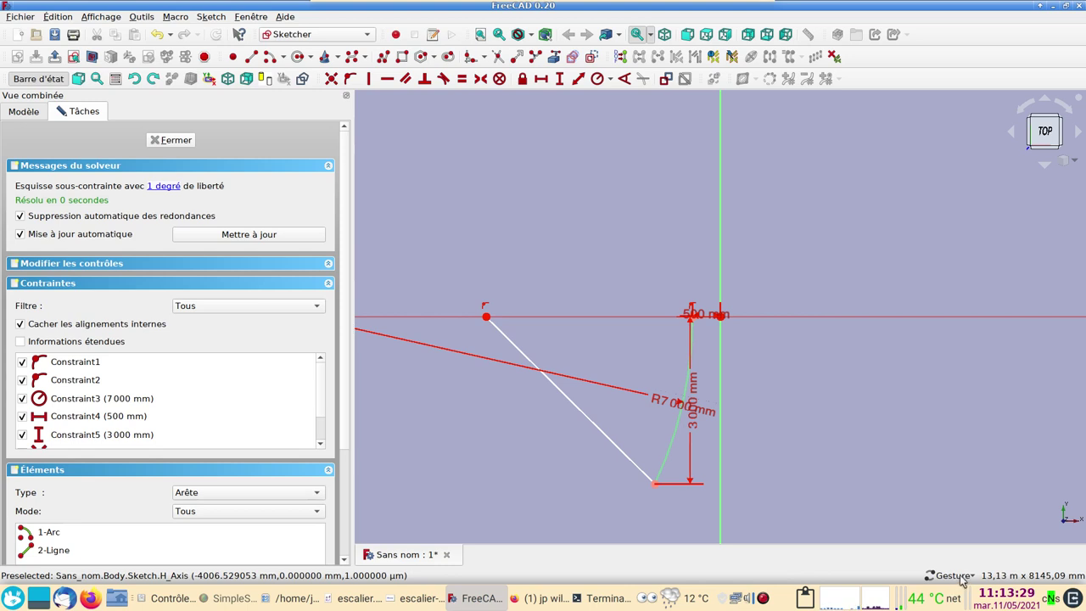
Step: Change the navigation style and make the line end coincide with the arc end so the sketch is fully constrained
{"action": "left_click", "coordinate": [971, 576]}
{"action": "left_click", "coordinate": [976, 509]}
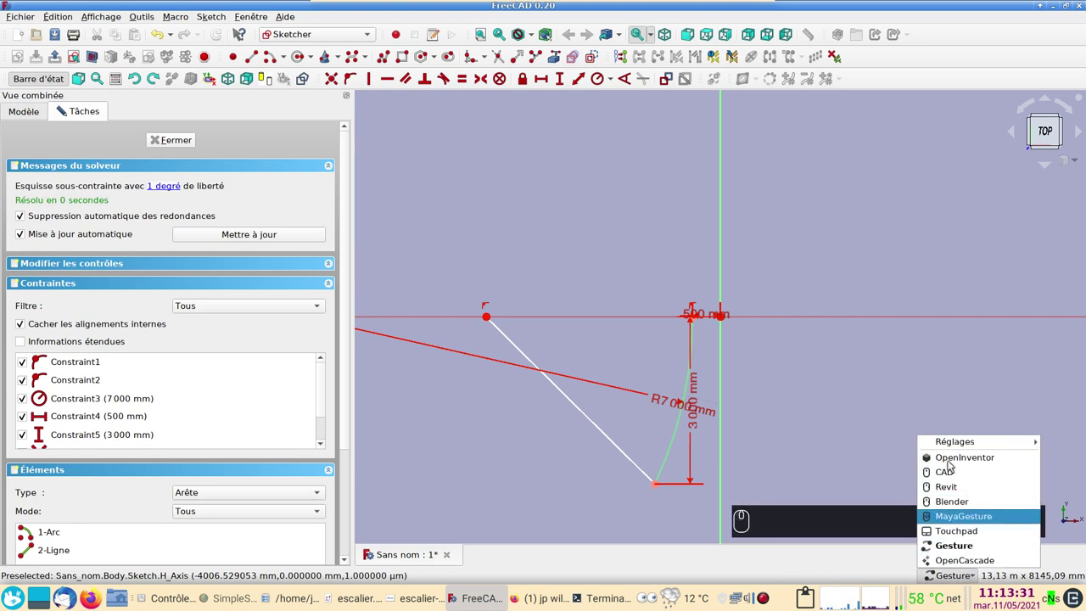
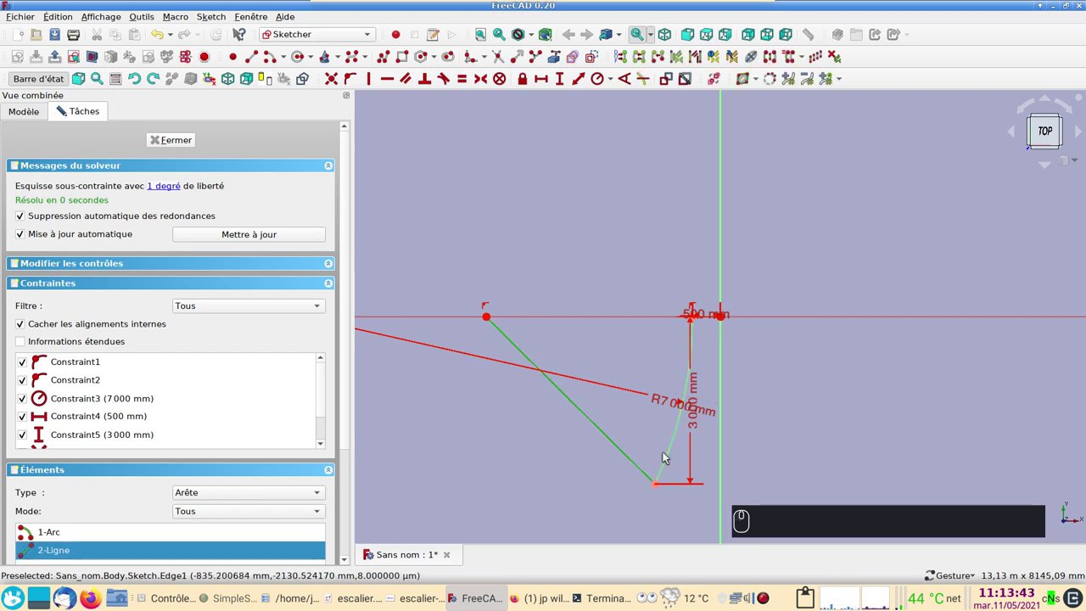
{"action": "left_click_drag", "start_coordinate": [670, 457], "coordinate": [426, 86]}
{"action": "left_click_drag", "start_coordinate": [426, 86], "coordinate": [655, 428]}
{"action": "scroll", "scroll_direction": "down", "scroll_amount": 3}
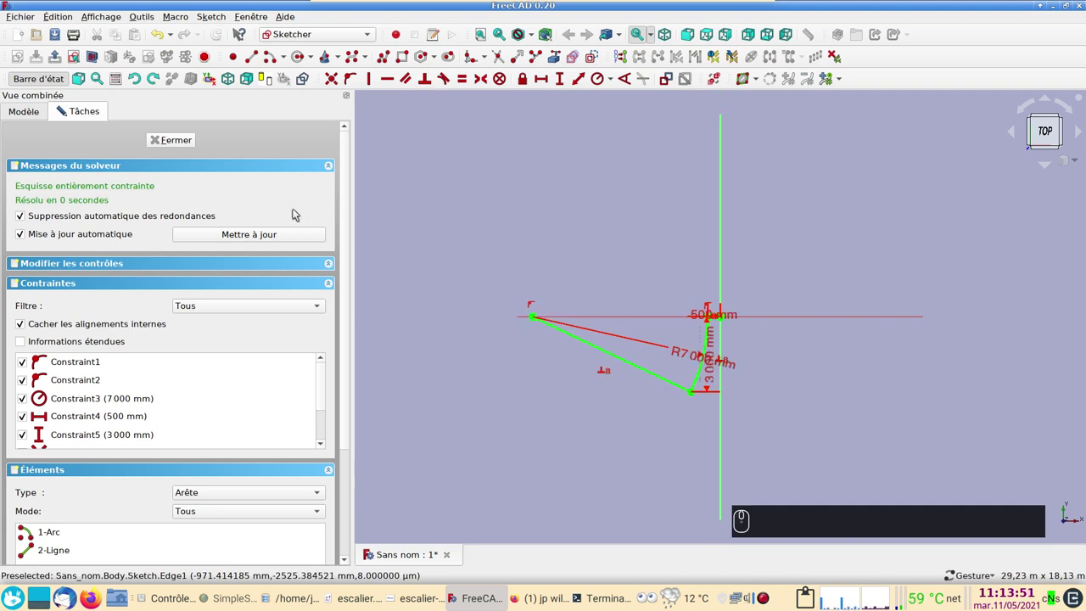
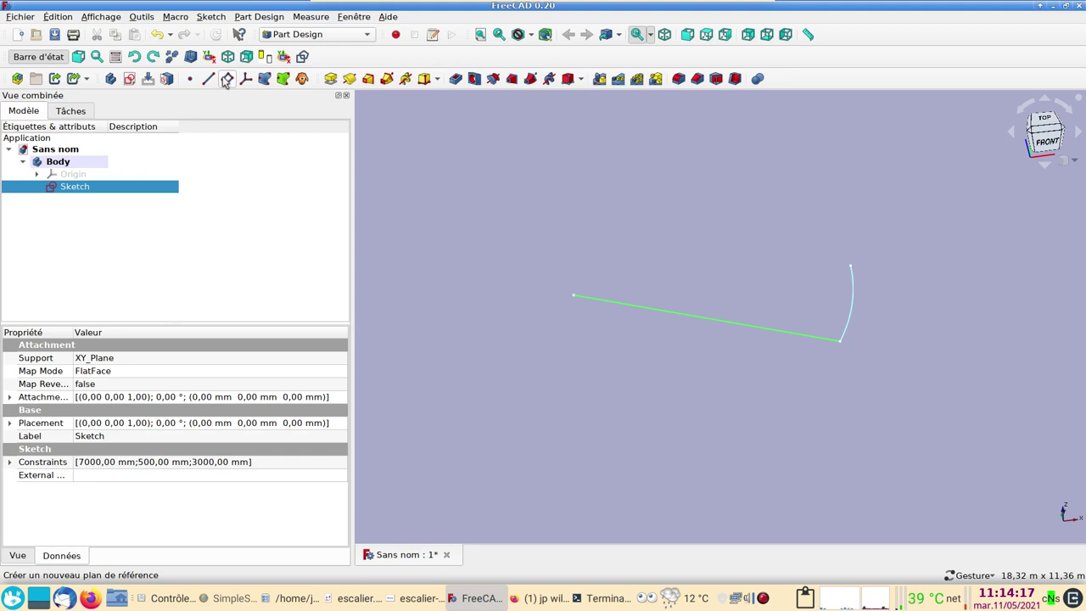
Step: Create a datum plane on the connecting line and face the new sketch plane
{"action": "left_click_drag", "start_coordinate": [228, 79], "coordinate": [379, 261]}
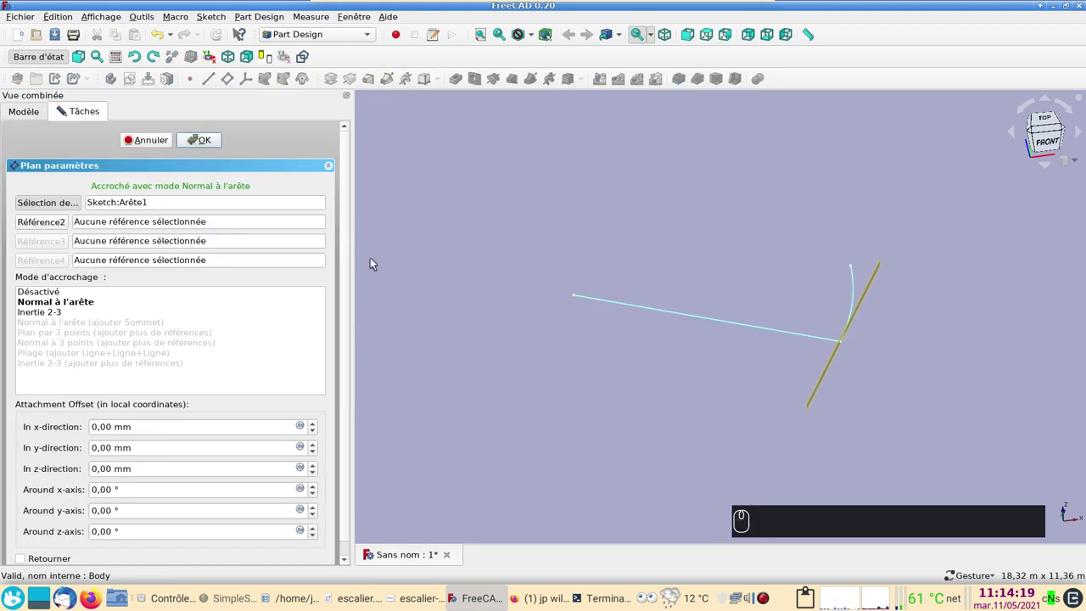
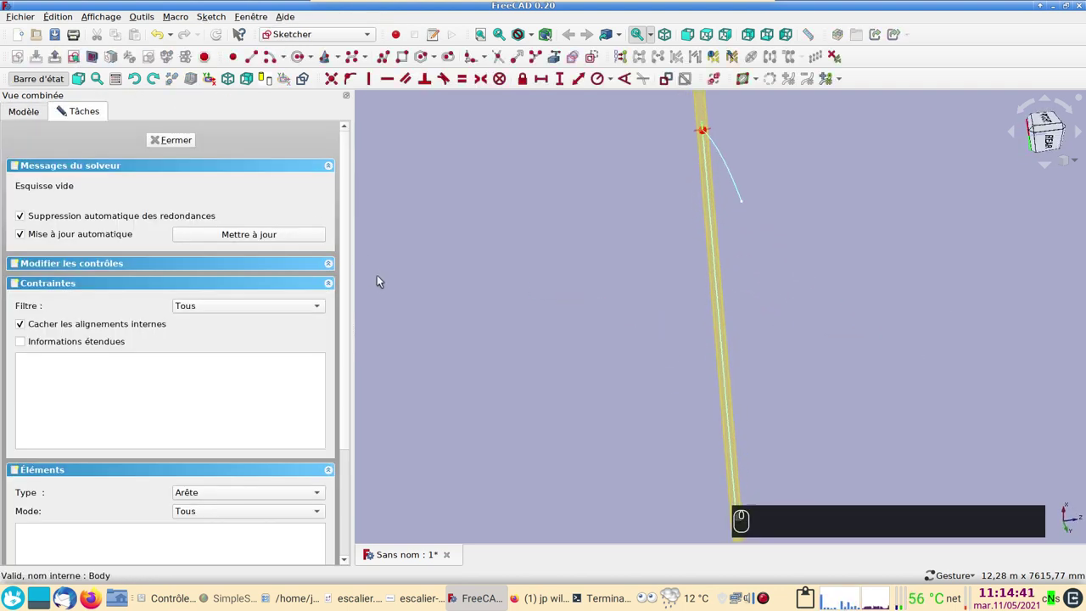
{"action": "left_click_drag", "start_coordinate": [547, 218], "coordinate": [855, 325]}
{"action": "scroll", "scroll_direction": "up", "scroll_amount": 3}
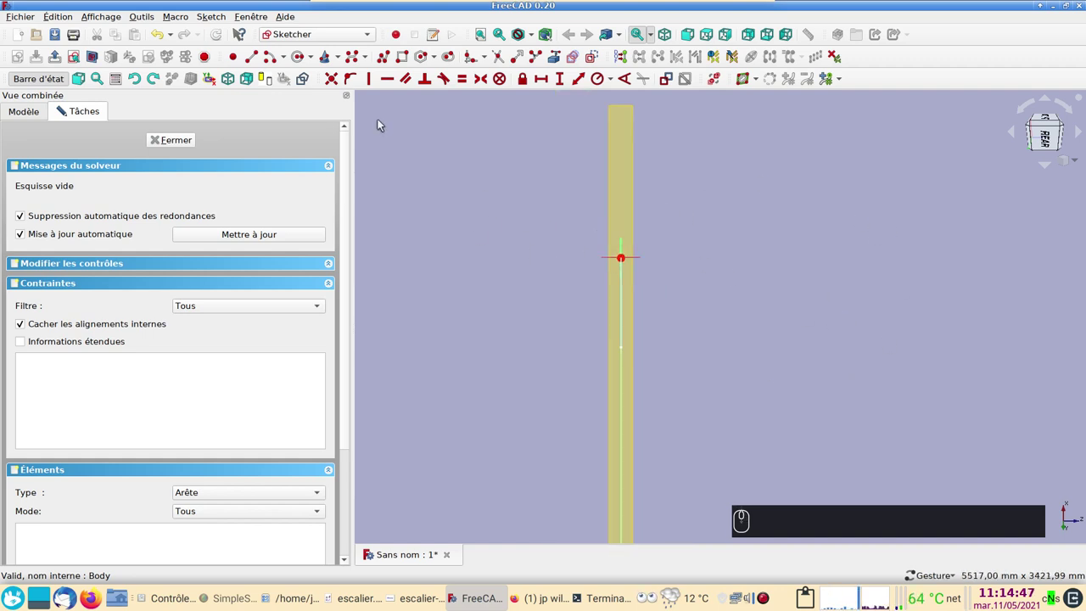
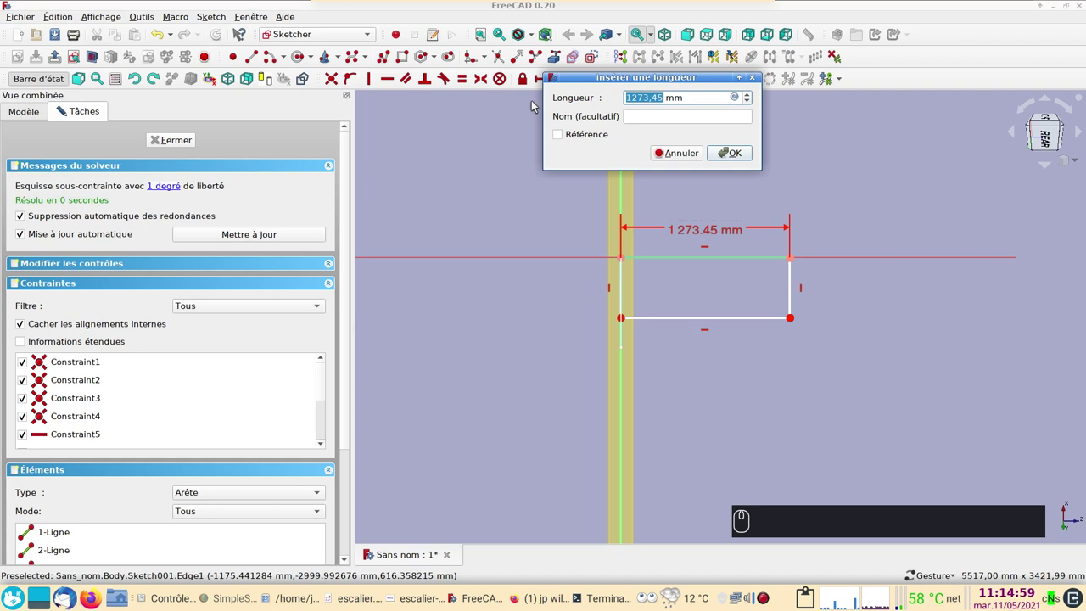
Step: Constrain the rectangle to 500 mm width and 200 mm height
{"action": "key", "text": "KP_5"}
{"action": "key", "text": "KP_0"}
{"action": "key", "text": "KP_0"}
{"action": "key", "text": "Return"}
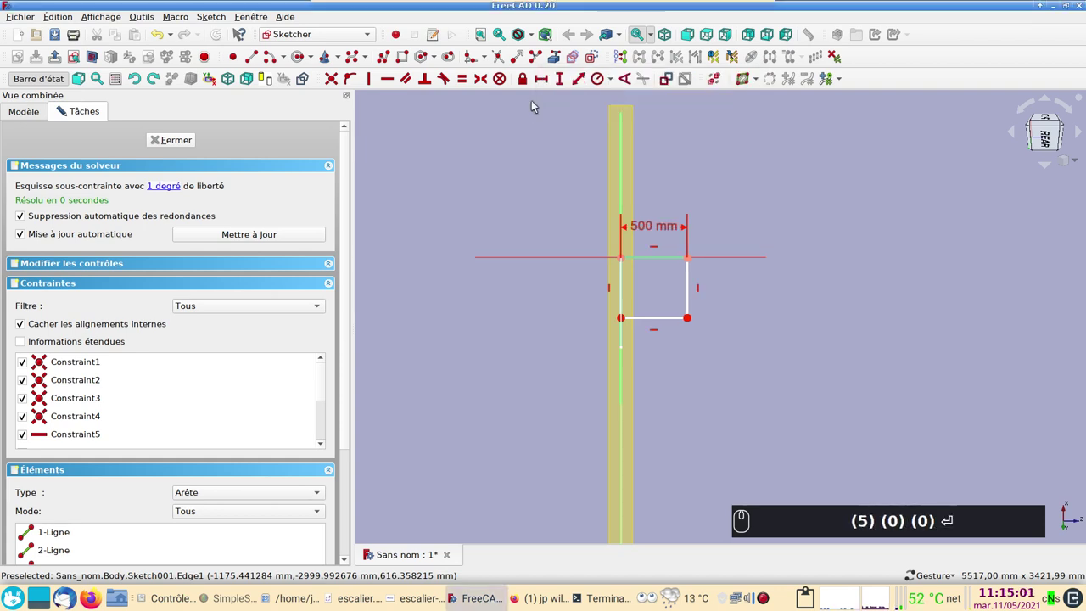
{"action": "type", "text": "(0)"}
{"action": "left_click_drag", "start_coordinate": [691, 293], "coordinate": [543, 89]}
{"action": "type", "text": "(2)"}
{"action": "key", "text": "Return"}
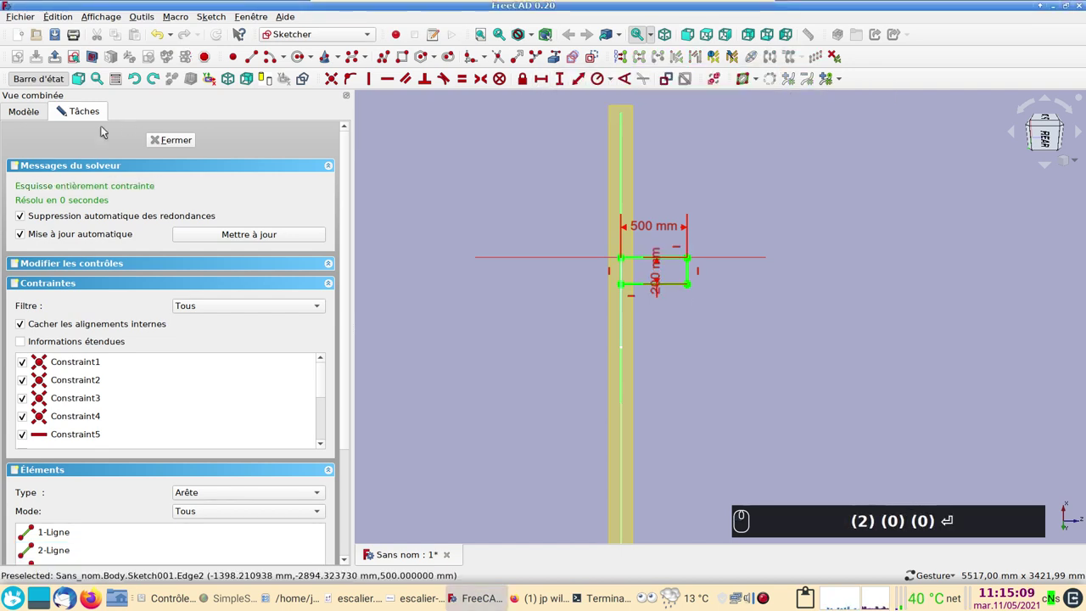
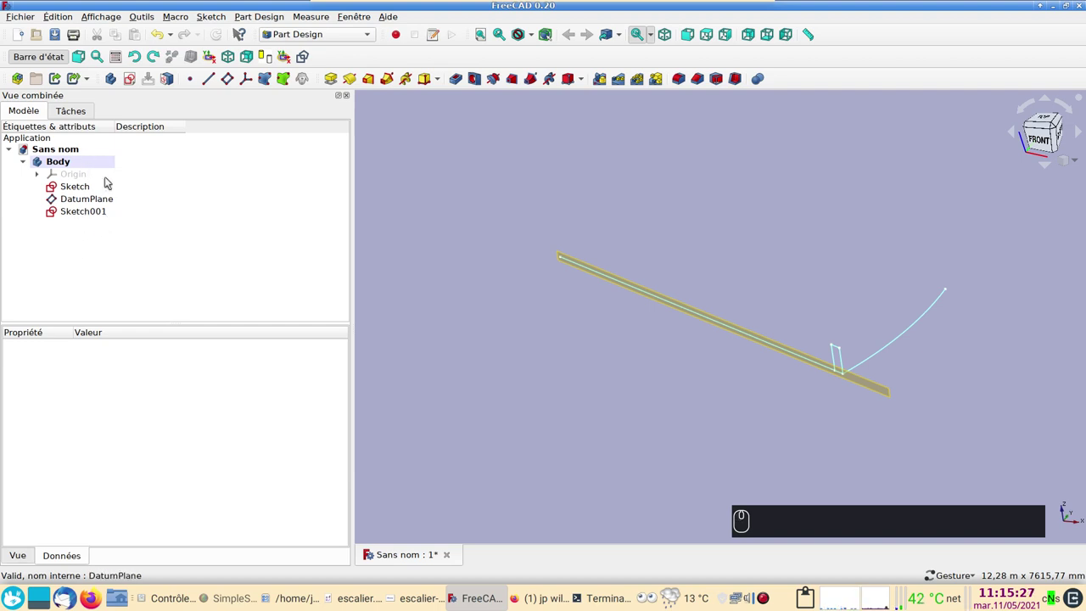
Step: Start Sketch002 on the XZ plane and draw a small rectangle above the stringer
{"action": "left_click_drag", "start_coordinate": [131, 82], "coordinate": [534, 325]}
{"action": "scroll", "scroll_direction": "down", "scroll_amount": 3}
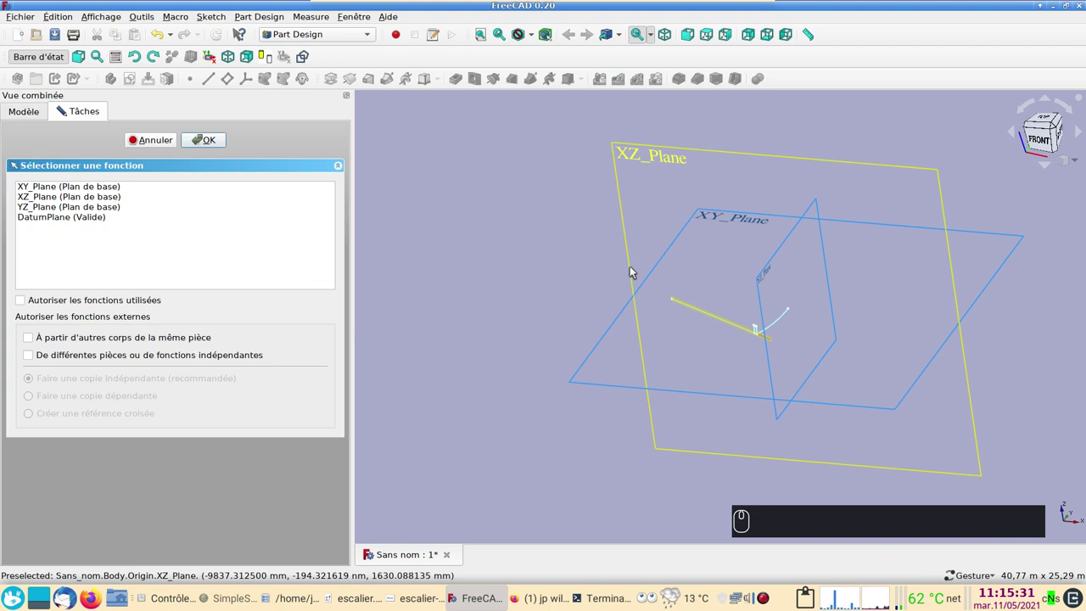
{"action": "left_click_drag", "start_coordinate": [634, 266], "coordinate": [648, 363]}
{"action": "scroll", "scroll_direction": "down", "scroll_amount": 3}
{"action": "left_click_drag", "start_coordinate": [220, 144], "coordinate": [551, 352]}
{"action": "scroll", "scroll_direction": "up", "scroll_amount": 3}
{"action": "left_click_drag", "start_coordinate": [407, 53], "coordinate": [701, 260]}
{"action": "middle_click", "coordinate": [701, 261]}
{"action": "left_click_drag", "start_coordinate": [699, 257], "coordinate": [583, 252]}
Step: Constrain the rectangle to 500 mm height and 200 mm width
{"action": "type", "text": "(5)"}
{"action": "key", "text": "Return"}
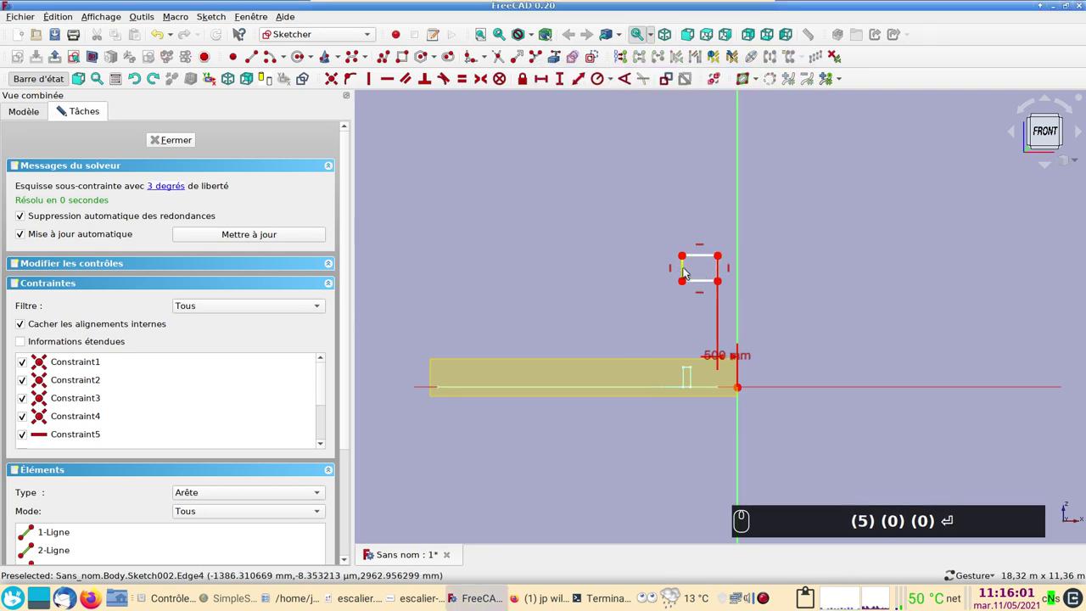
{"action": "left_click_drag", "start_coordinate": [687, 271], "coordinate": [559, 215]}
{"action": "type", "text": "(5)"}
{"action": "key", "text": "Return"}
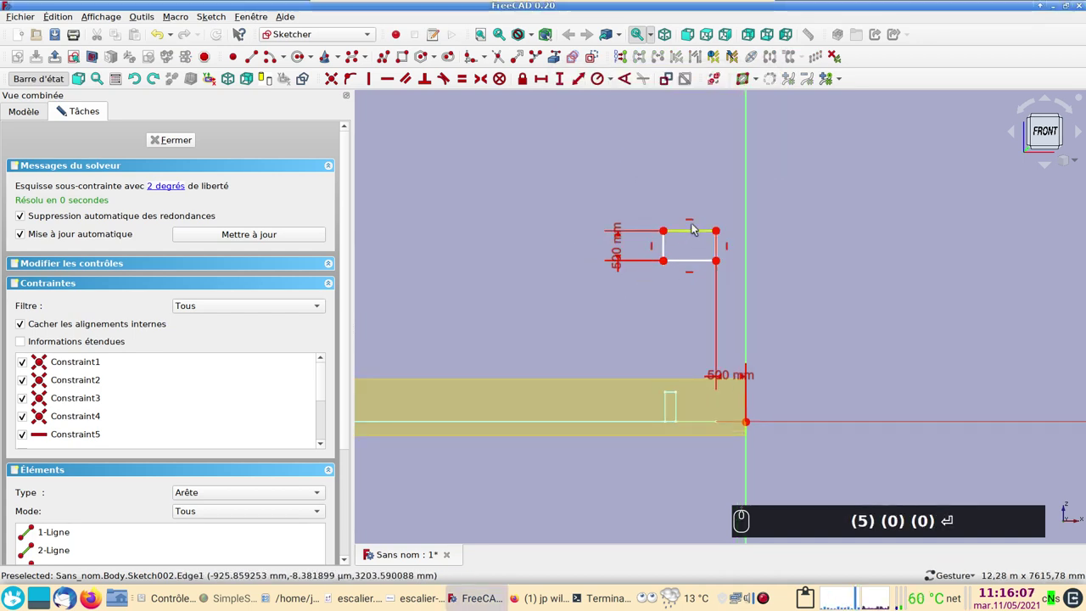
{"action": "left_click_drag", "start_coordinate": [697, 233], "coordinate": [549, 84]}
{"action": "type", "text": "(0)"}
{"action": "key", "text": "Return"}
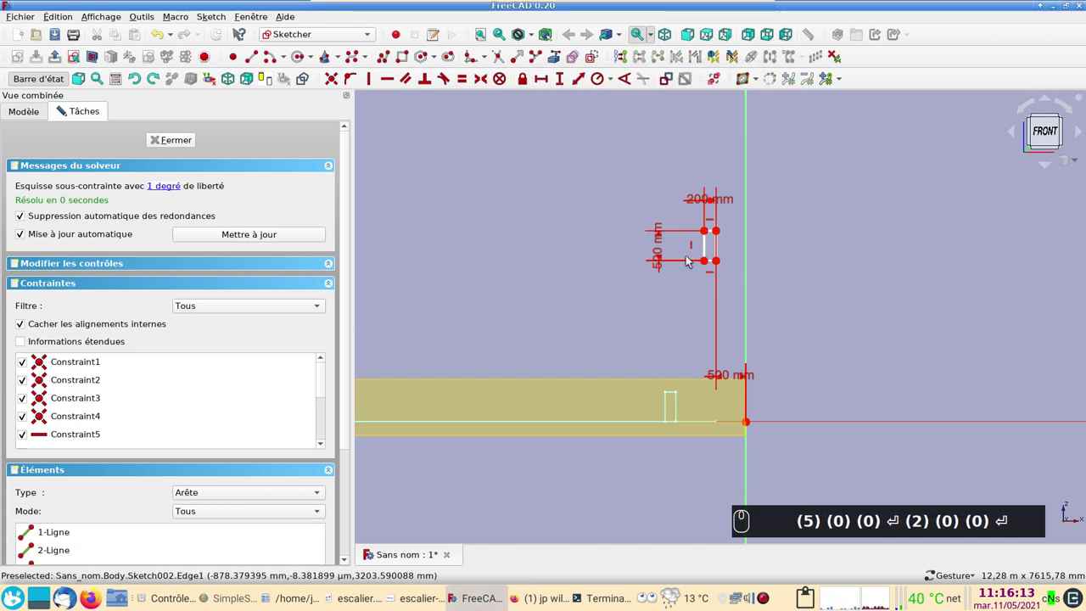
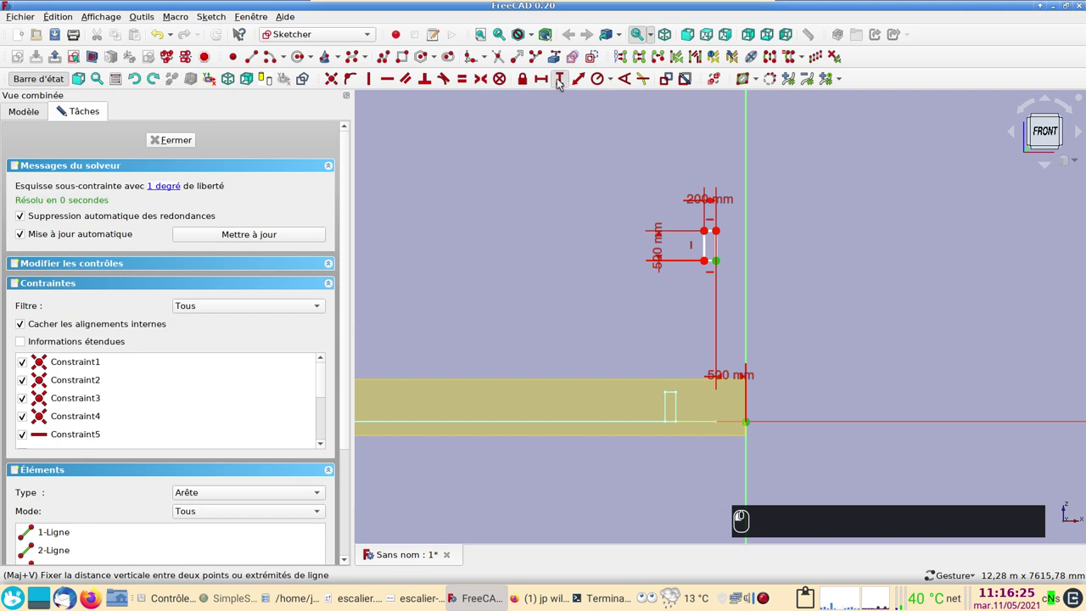
Step: Place the rectangle 2000 mm above the origin and close the finished Sketch002
{"action": "type", "text": "(2)"}
{"action": "key", "text": "KP_0"}
{"action": "key", "text": "KP_0"}
{"action": "key", "text": "Return"}
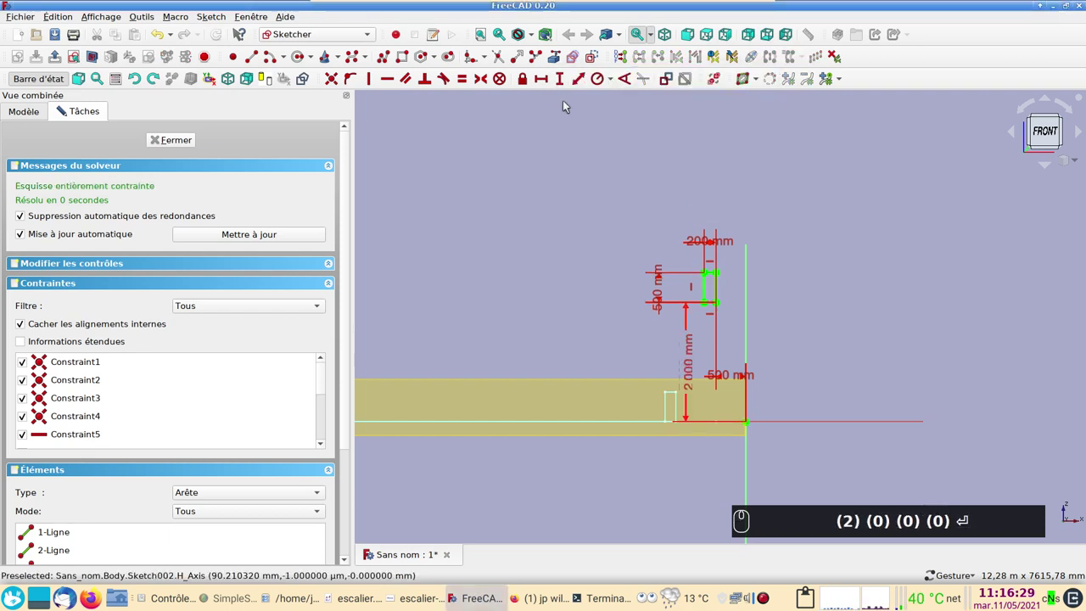
{"action": "left_click_drag", "start_coordinate": [178, 144], "coordinate": [95, 201]}
{"action": "type", "text": "(2) (0) (0) (0) ⏎"}
{"action": "key", "text": "space"}
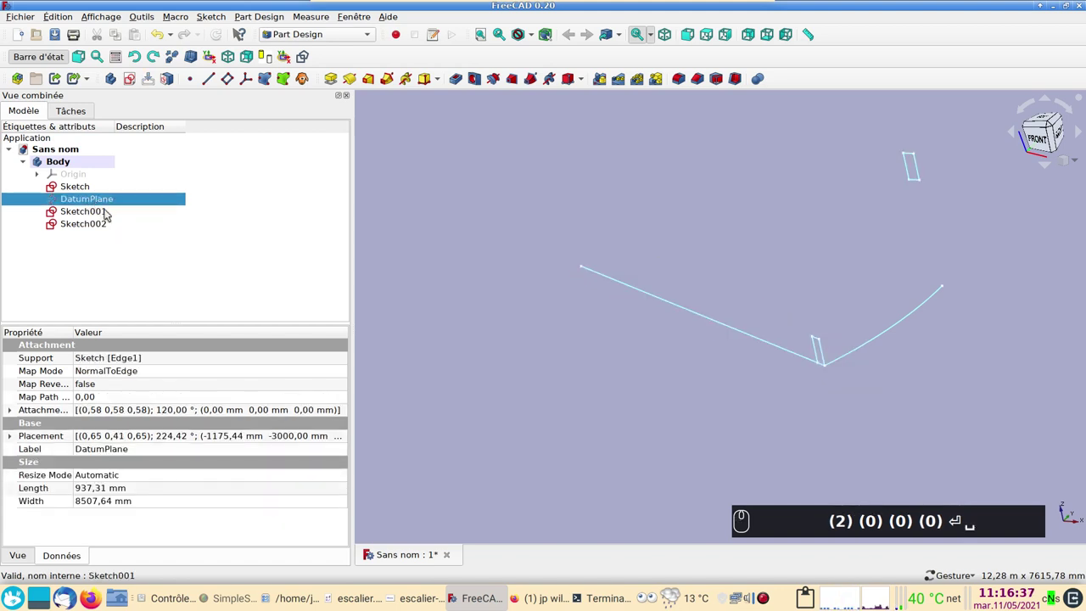
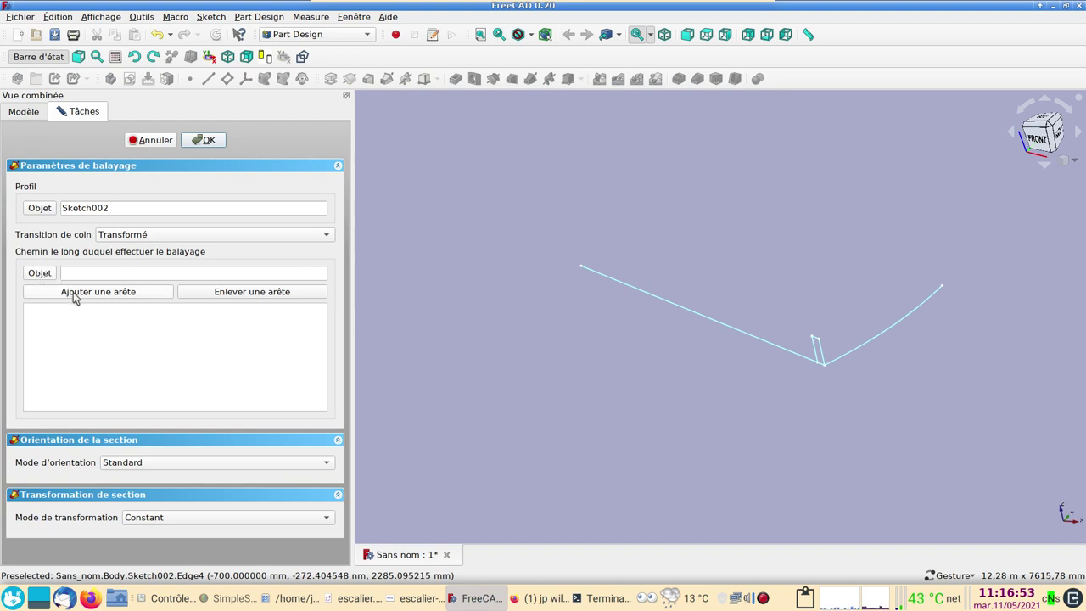
Step: Use the arc edge as the sweep path for Sketch002 and add Sketch001 as a second section
{"action": "left_click_drag", "start_coordinate": [78, 295], "coordinate": [730, 332]}
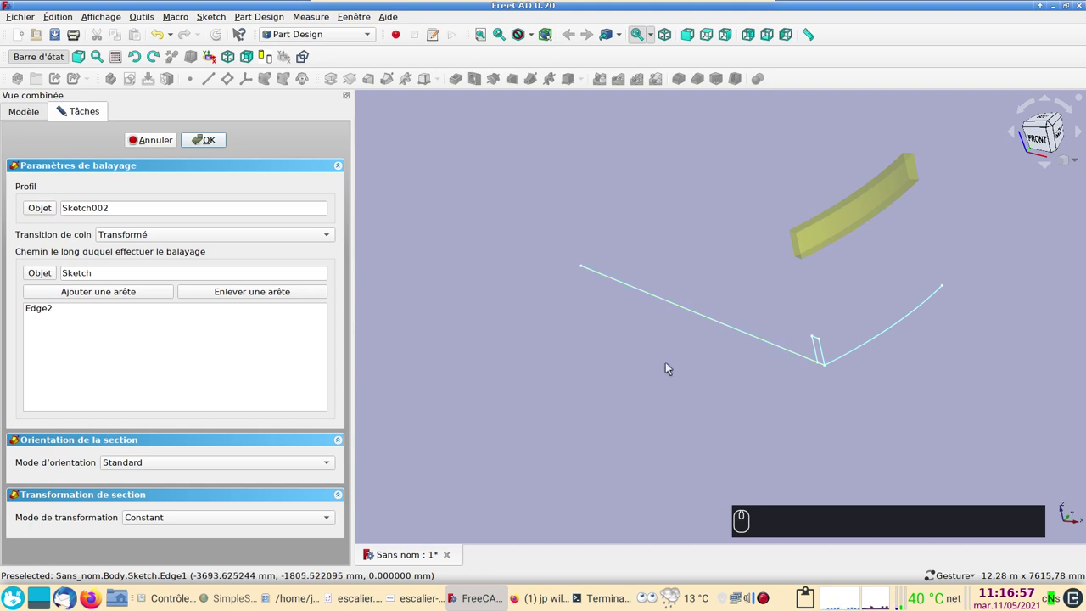
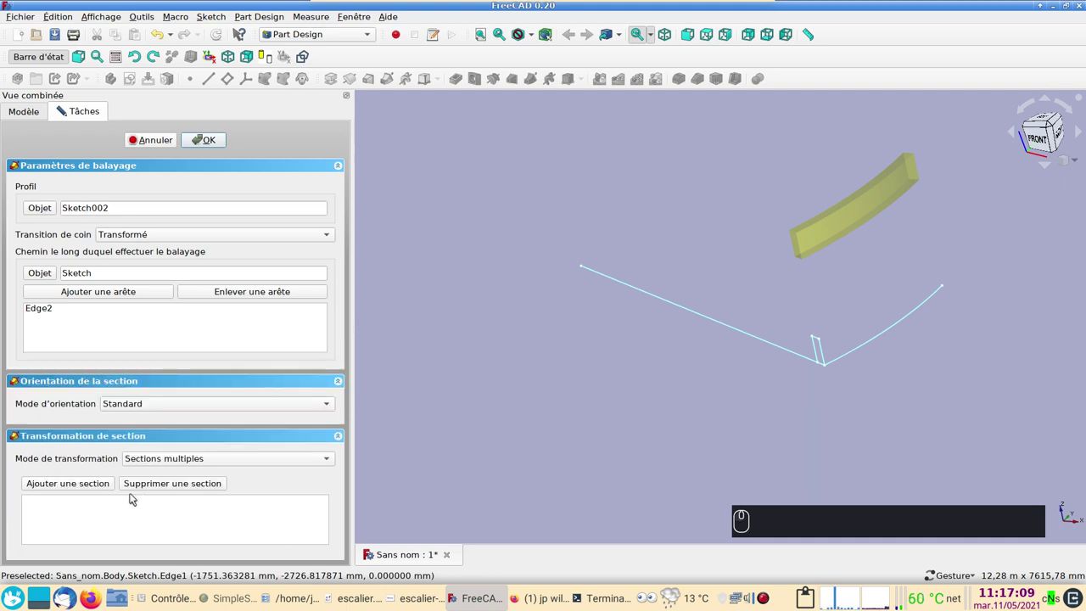
{"action": "left_click_drag", "start_coordinate": [74, 484], "coordinate": [487, 289]}
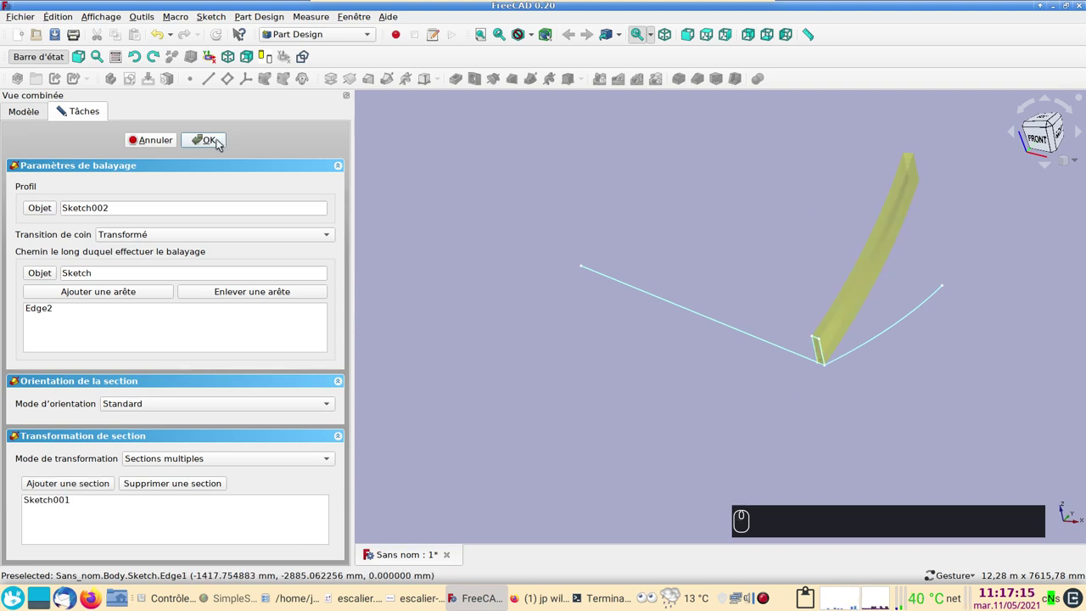
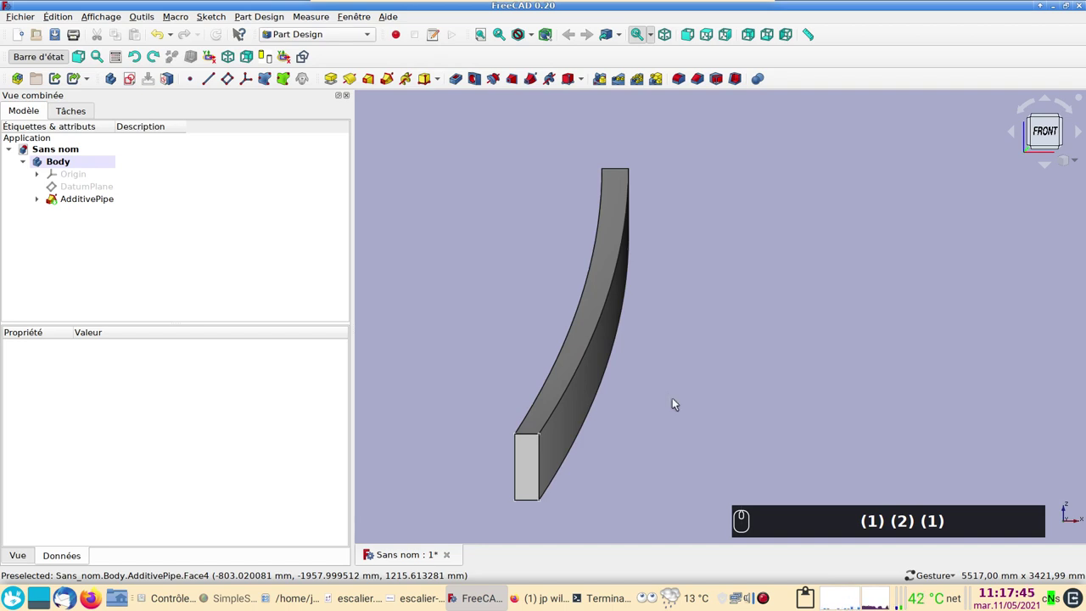
Step: Orbit and zoom out to inspect the finished AdditivePipe stringer from another side
{"action": "left_click_drag", "start_coordinate": [777, 395], "coordinate": [530, 404]}
{"action": "scroll", "scroll_direction": "down", "scroll_amount": 3}
{"action": "scroll", "scroll_direction": "down", "scroll_amount": 3}
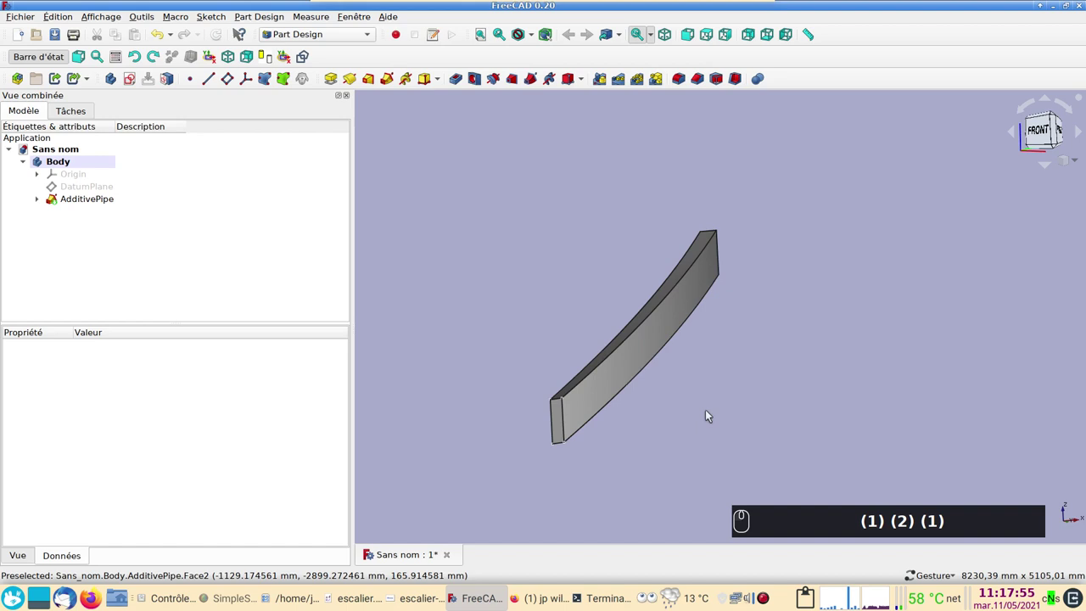
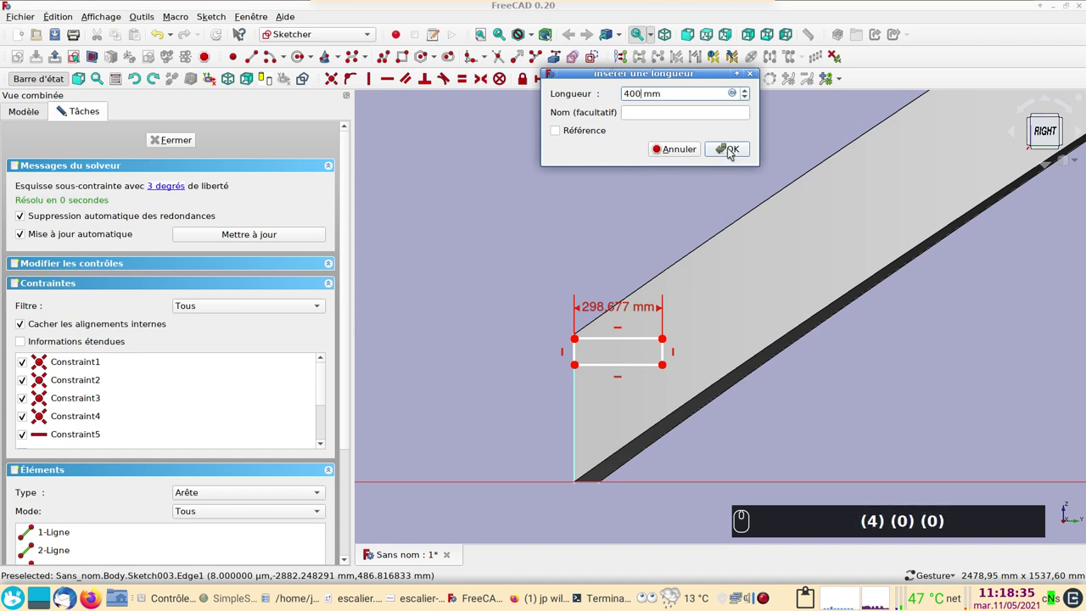
Step: Constrain the rectangle 400 mm wide and 100 mm up from the stringer's lower end
{"action": "left_click_drag", "start_coordinate": [733, 152], "coordinate": [513, 228]}
{"action": "type", "text": "(0)"}
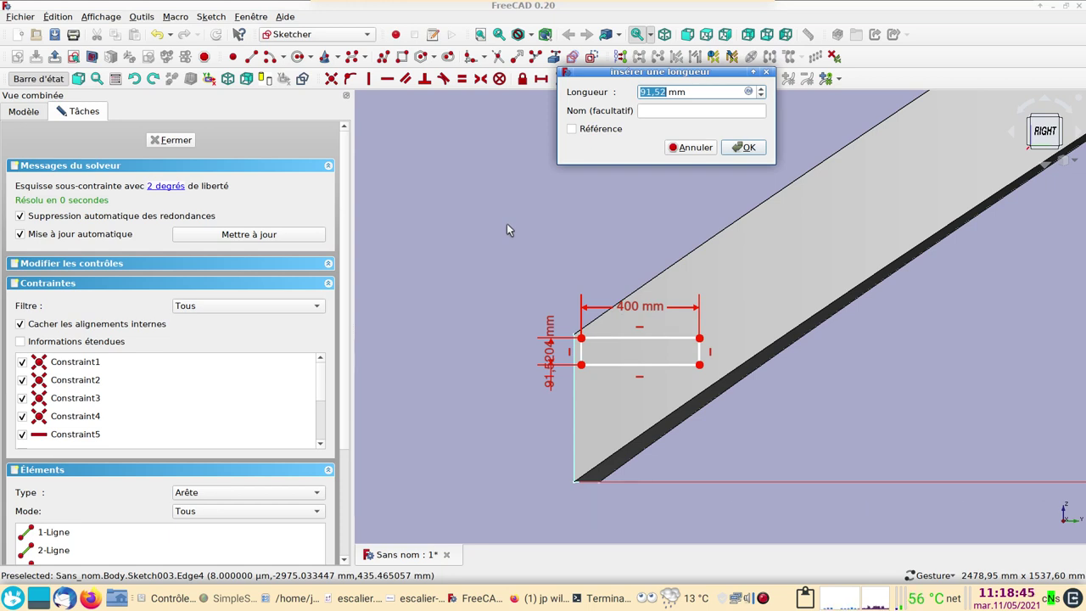
{"action": "type", "text": "(1)"}
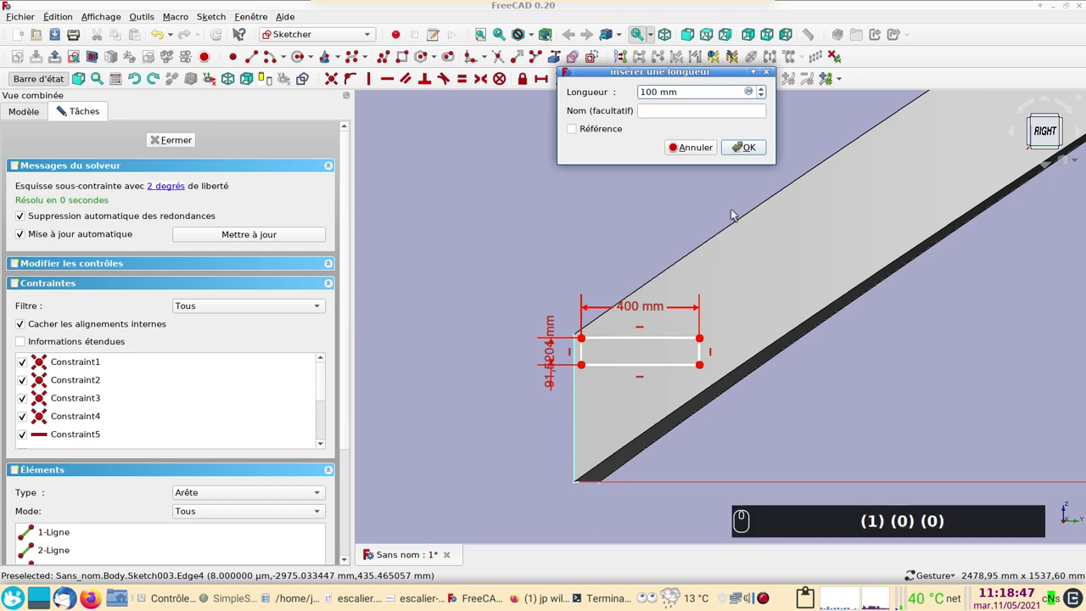
{"action": "left_click_drag", "start_coordinate": [750, 154], "coordinate": [824, 373]}
{"action": "middle_click", "coordinate": [823, 373]}
{"action": "left_click_drag", "start_coordinate": [872, 348], "coordinate": [662, 389]}
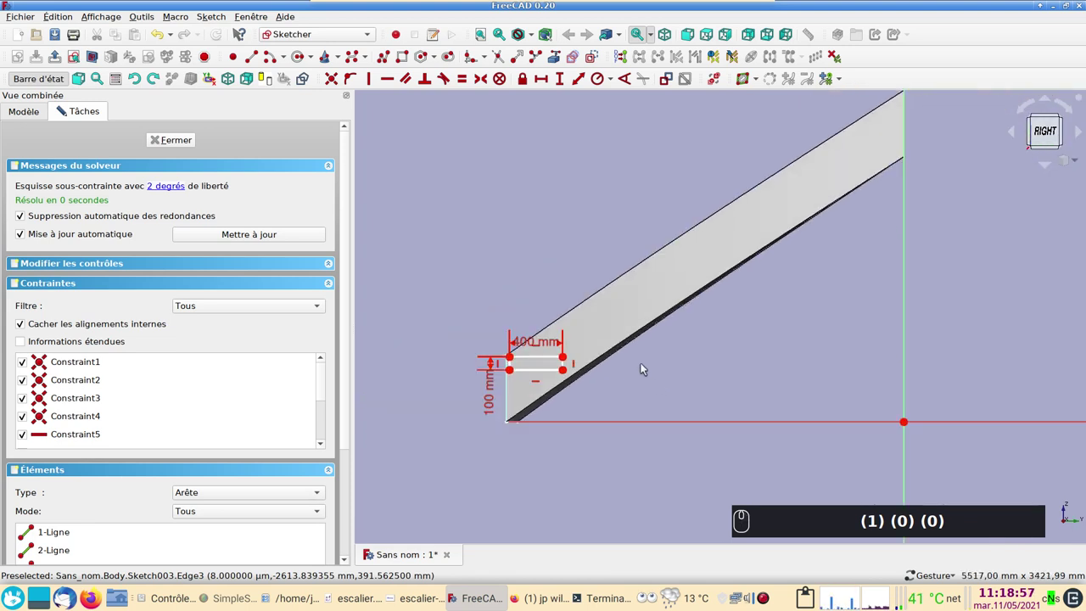
Step: Linear-array the selected 400 mm rectangle as equal notches climbing the stringer's top edge
{"action": "left_click_drag", "start_coordinate": [447, 301], "coordinate": [818, 59]}
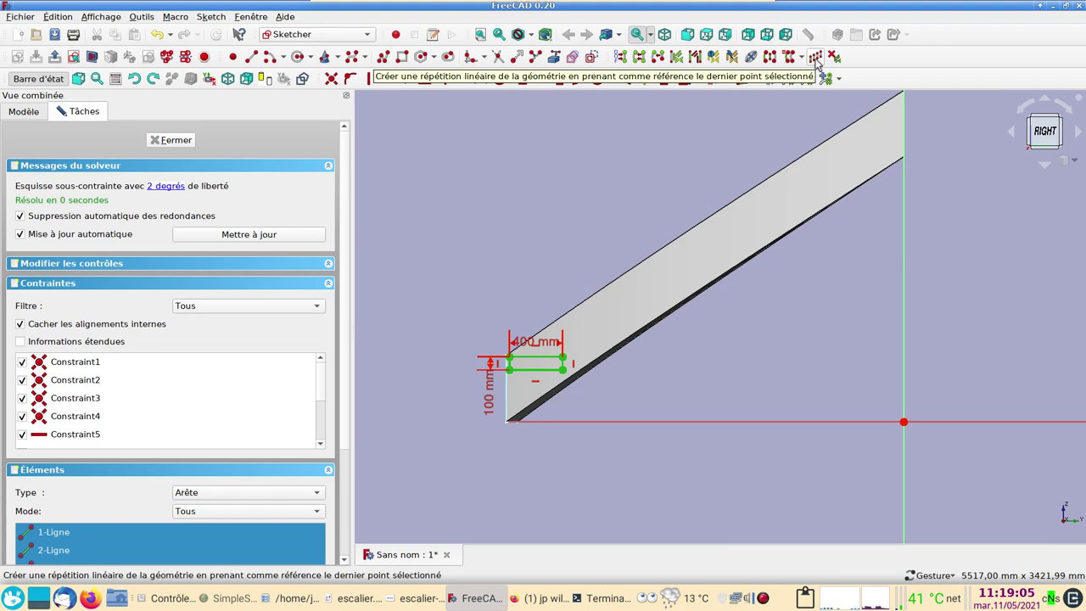
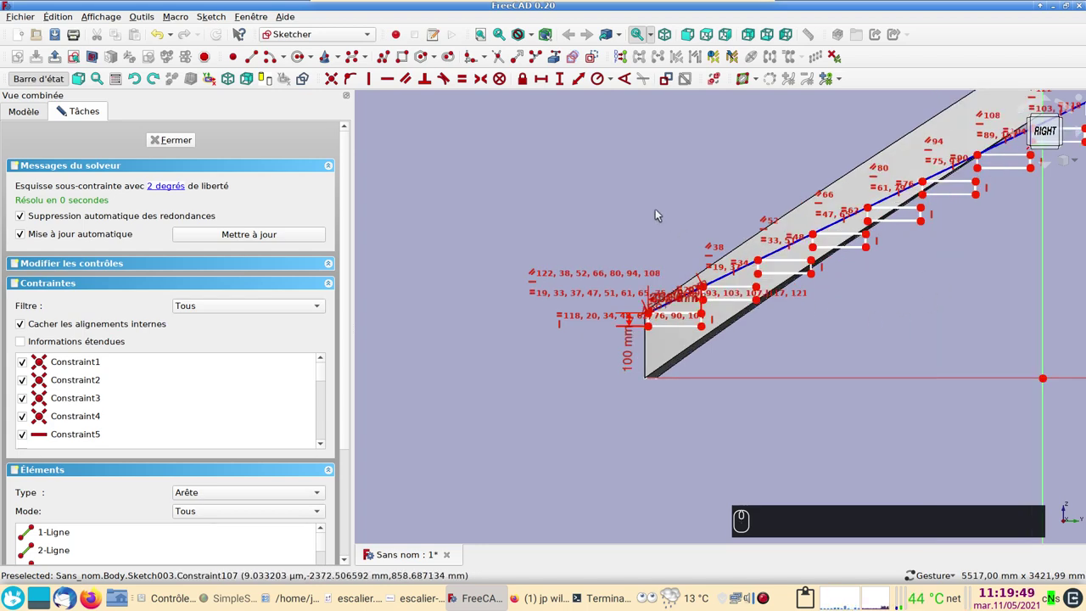
{"action": "left_click_drag", "start_coordinate": [661, 213], "coordinate": [608, 264]}
{"action": "scroll", "scroll_direction": "up", "scroll_amount": 3}
{"action": "scroll", "scroll_direction": "up", "scroll_amount": 3}
{"action": "scroll", "scroll_direction": "up", "scroll_amount": 3}
{"action": "middle_click", "coordinate": [590, 344]}
{"action": "left_click_drag", "start_coordinate": [589, 343], "coordinate": [667, 259]}
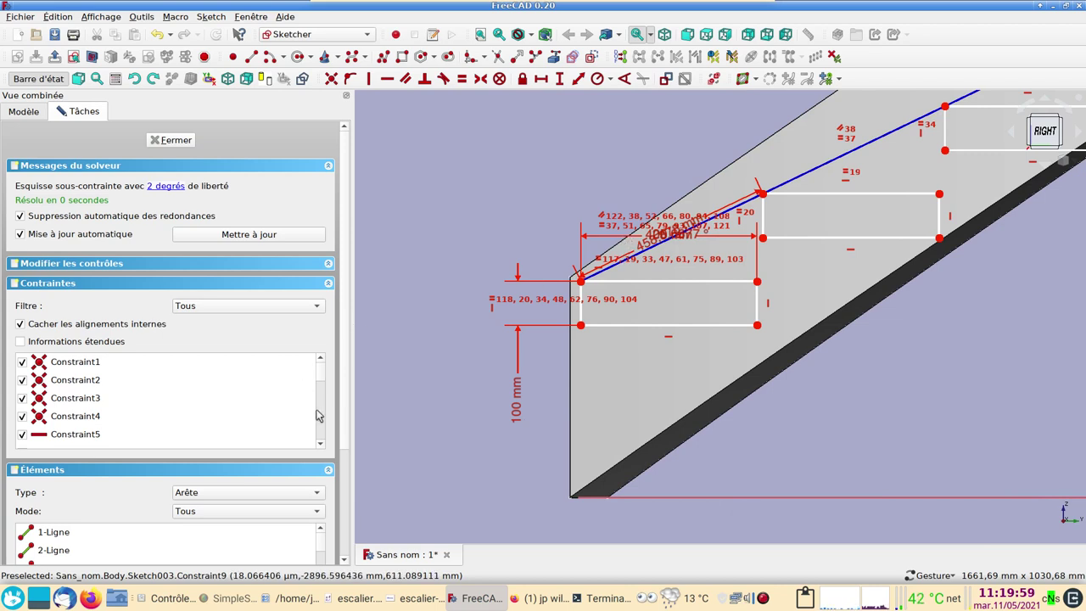
Step: Set the slope angle constraint (Constraint24) to 33°
{"action": "left_click_drag", "start_coordinate": [325, 374], "coordinate": [329, 385]}
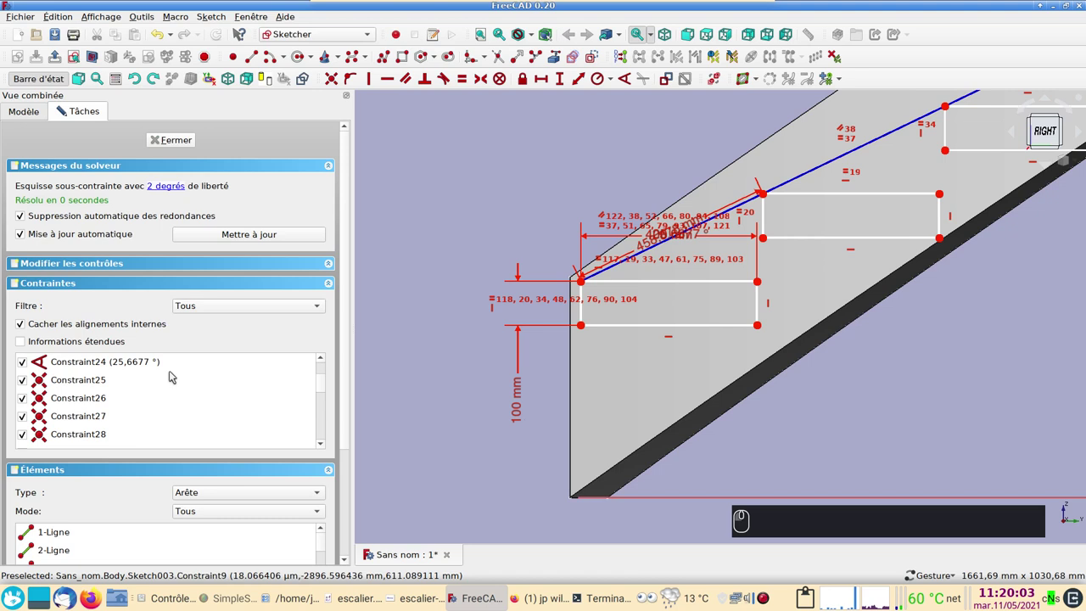
{"action": "left_click", "coordinate": [150, 365]}
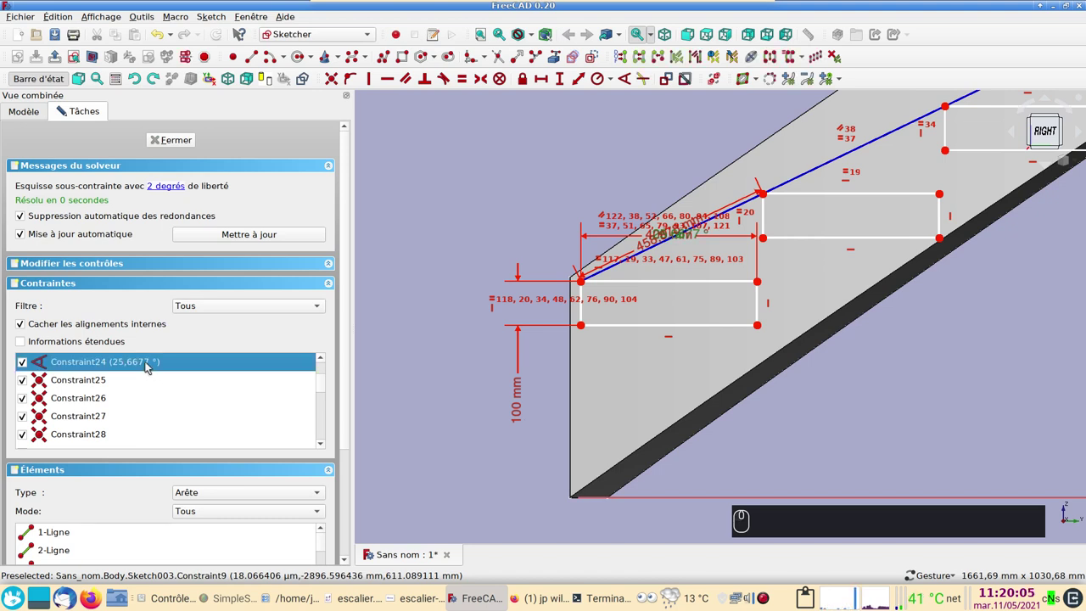
{"action": "left_click_drag", "start_coordinate": [151, 364], "coordinate": [168, 378]}
{"action": "key", "text": "3"}
{"action": "key", "text": "KP_3"}
{"action": "key", "text": "Return"}
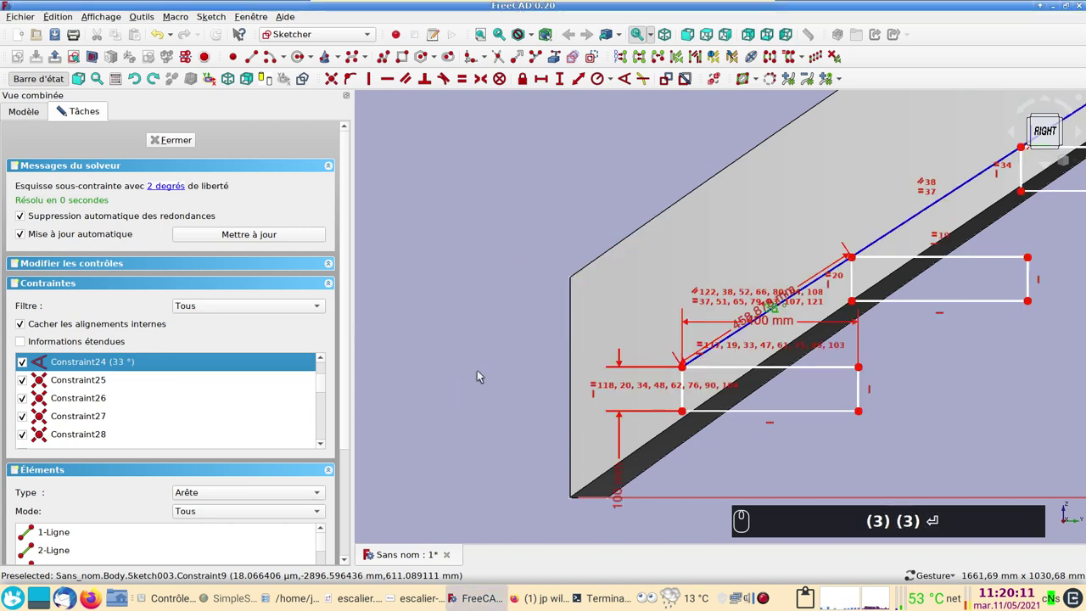
Step: Pan along the stair slope and enter the value 430 in the sketch
{"action": "middle_click", "coordinate": [482, 373]}
{"action": "left_click_drag", "start_coordinate": [905, 383], "coordinate": [670, 385]}
{"action": "left_click_drag", "start_coordinate": [669, 385], "coordinate": [639, 321]}
{"action": "key", "text": "KP_4"}
{"action": "key", "text": "KP_3"}
{"action": "key", "text": "KP_0"}
{"action": "key", "text": "Return"}
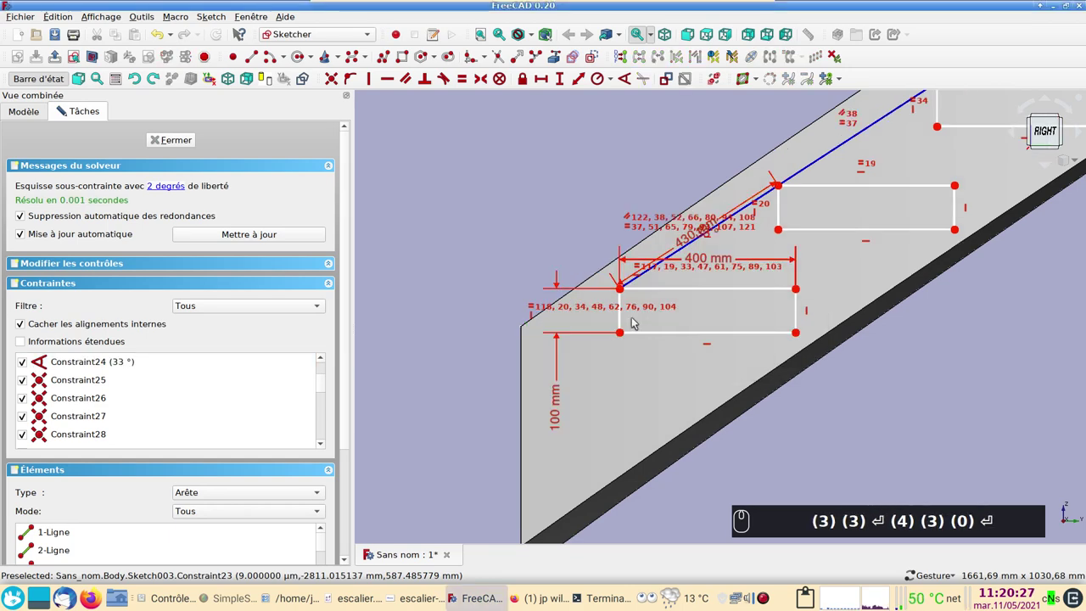
Step: Delete the extra top step rectangle lying past the vertical axis
{"action": "left_click_drag", "start_coordinate": [623, 332], "coordinate": [776, 390]}
{"action": "scroll", "scroll_direction": "down", "scroll_amount": 3}
{"action": "left_click_drag", "start_coordinate": [921, 289], "coordinate": [802, 209]}
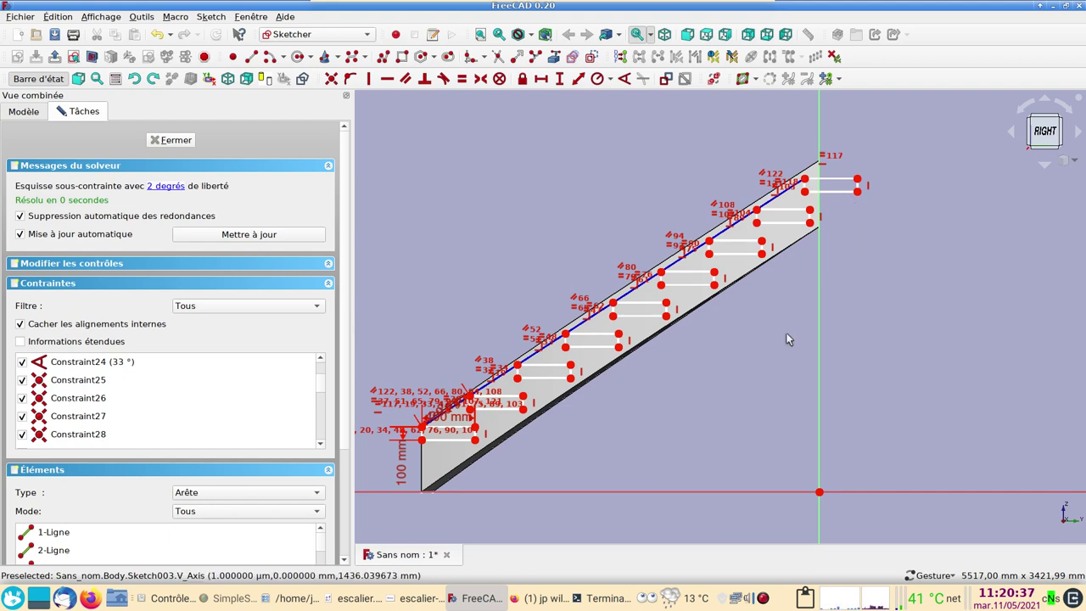
{"action": "scroll", "scroll_direction": "up", "scroll_amount": 3}
{"action": "left_click_drag", "start_coordinate": [943, 265], "coordinate": [717, 224]}
{"action": "left_click_drag", "start_coordinate": [714, 225], "coordinate": [822, 280]}
{"action": "key", "text": "Delete"}
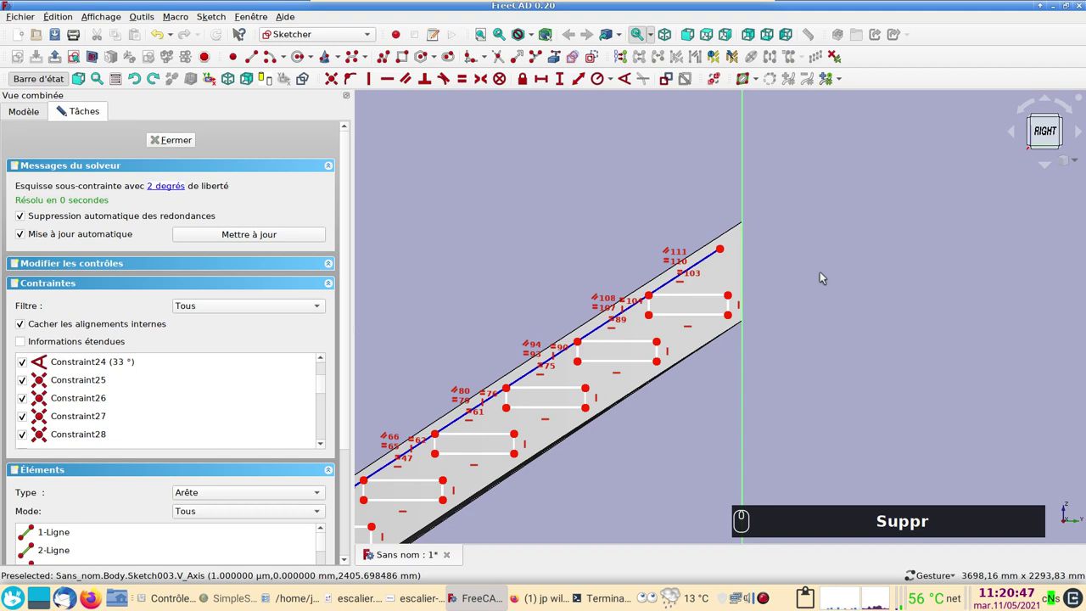
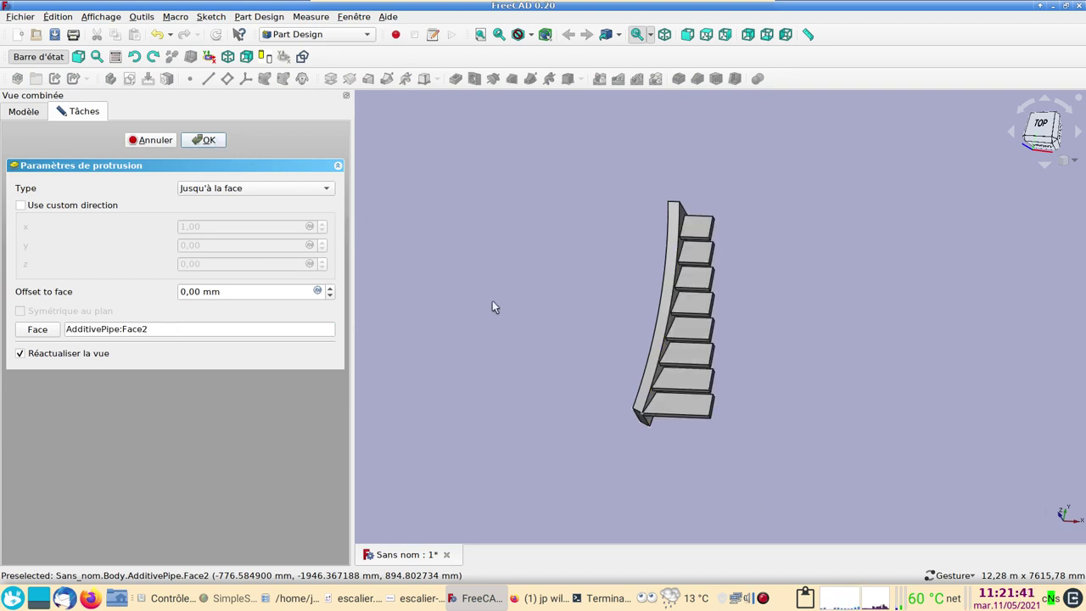
Step: Pad the step rectangles up to AdditivePipe Face2, forming eight solid treads
{"action": "left_click_drag", "start_coordinate": [525, 326], "coordinate": [468, 271]}
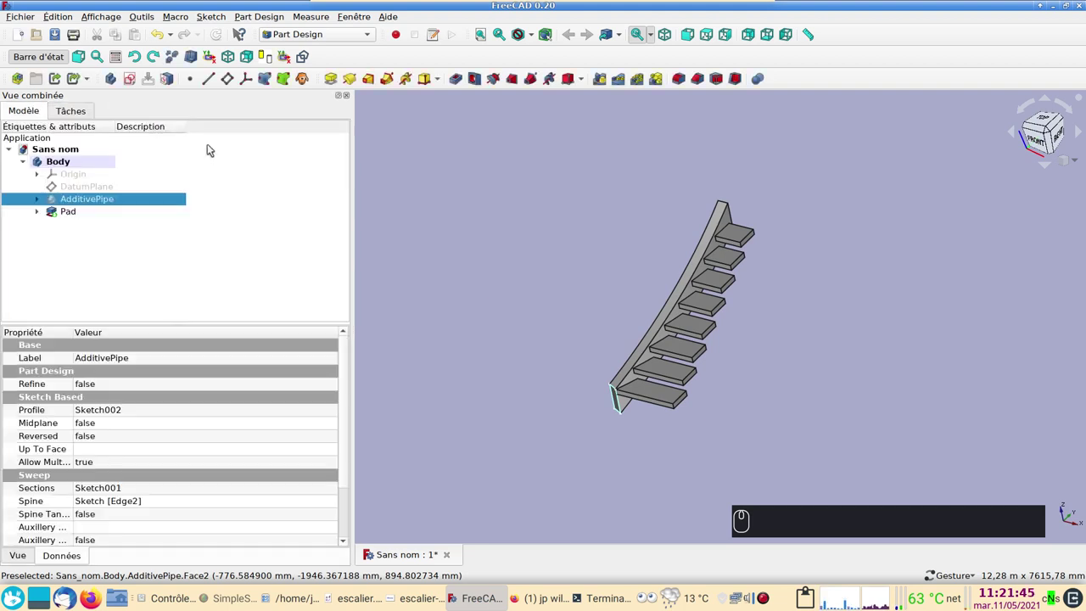
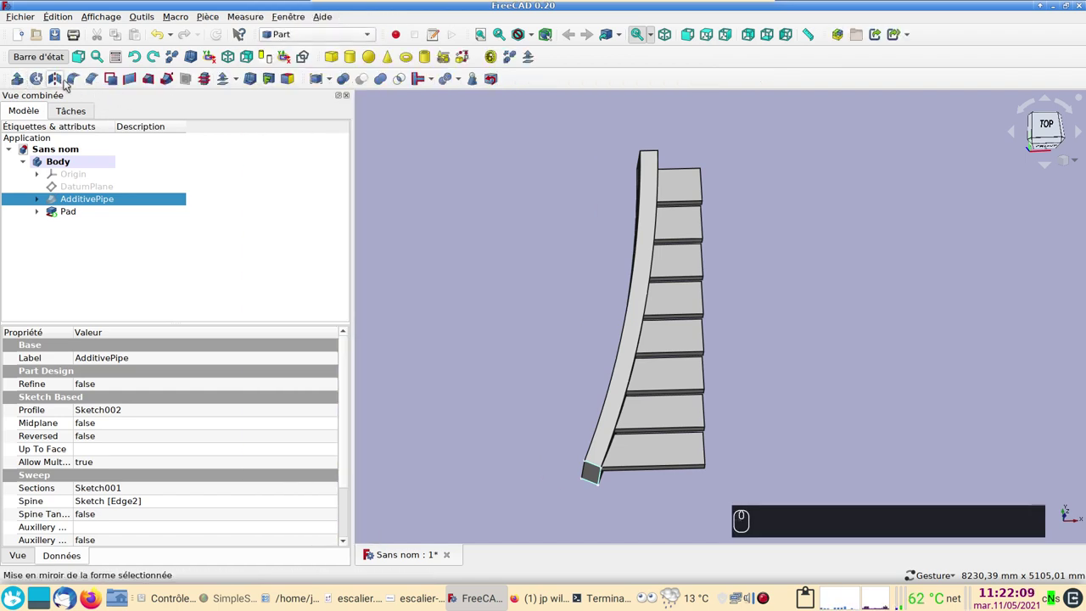
Step: Remove the tread Pad, leaving Sketch003's outlines beside the curved stringer
{"action": "left_click_drag", "start_coordinate": [157, 31], "coordinate": [526, 311]}
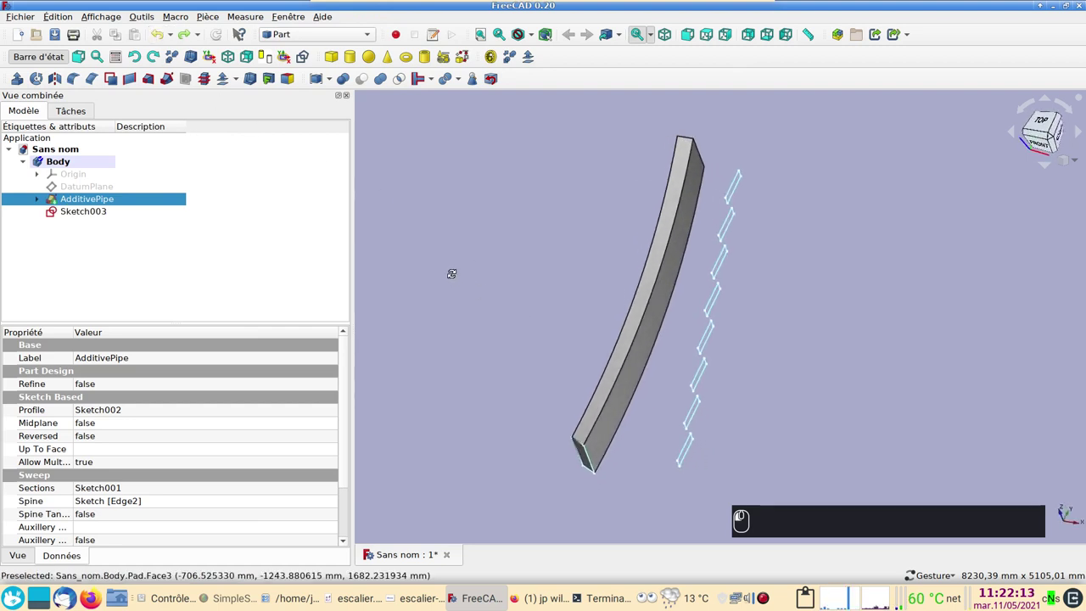
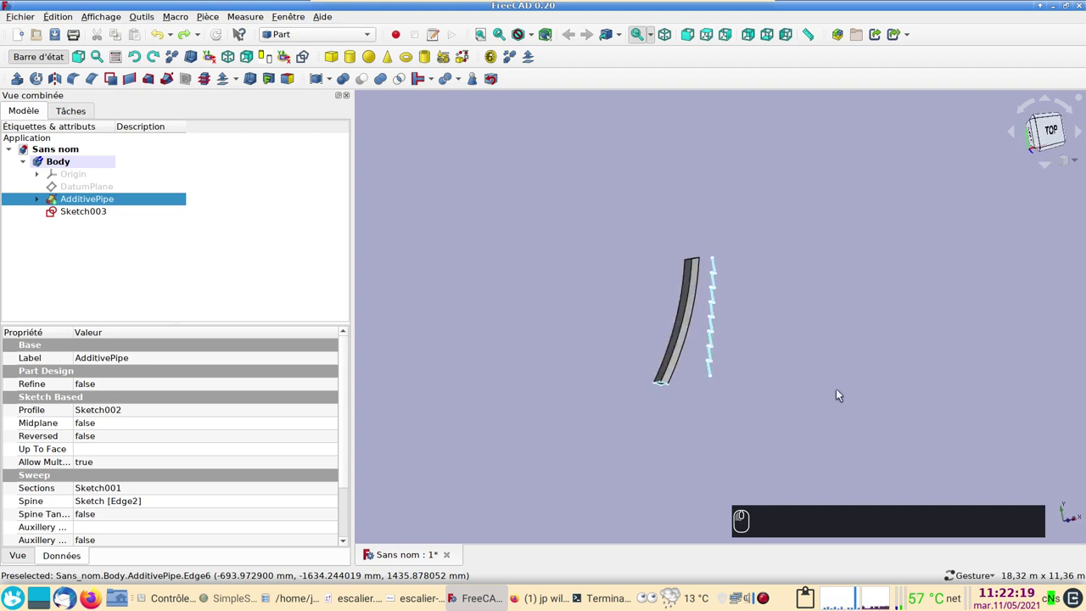
{"action": "left_click", "coordinate": [696, 367]}
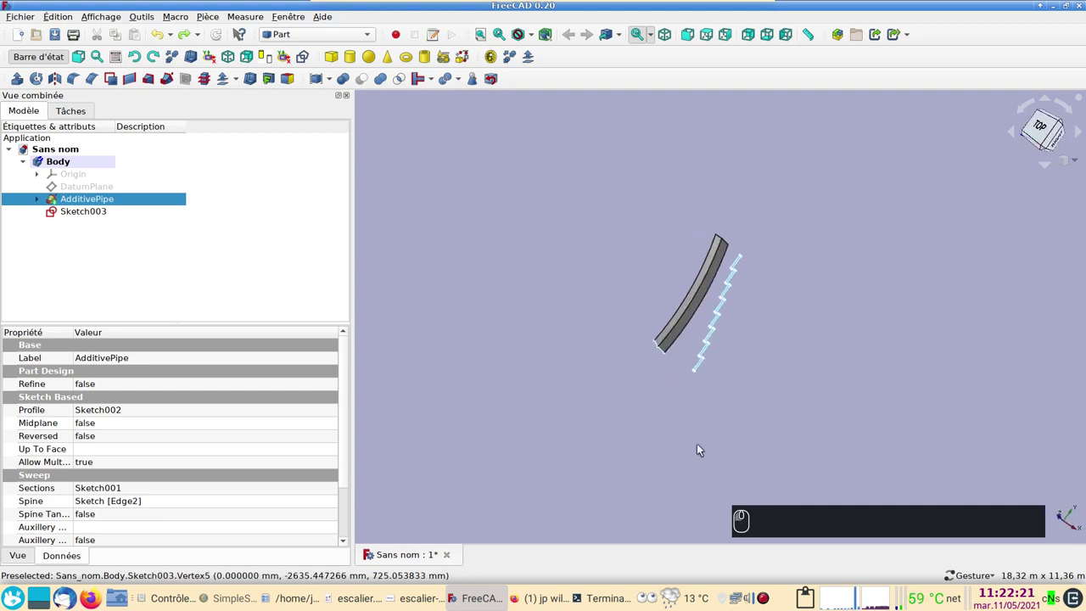
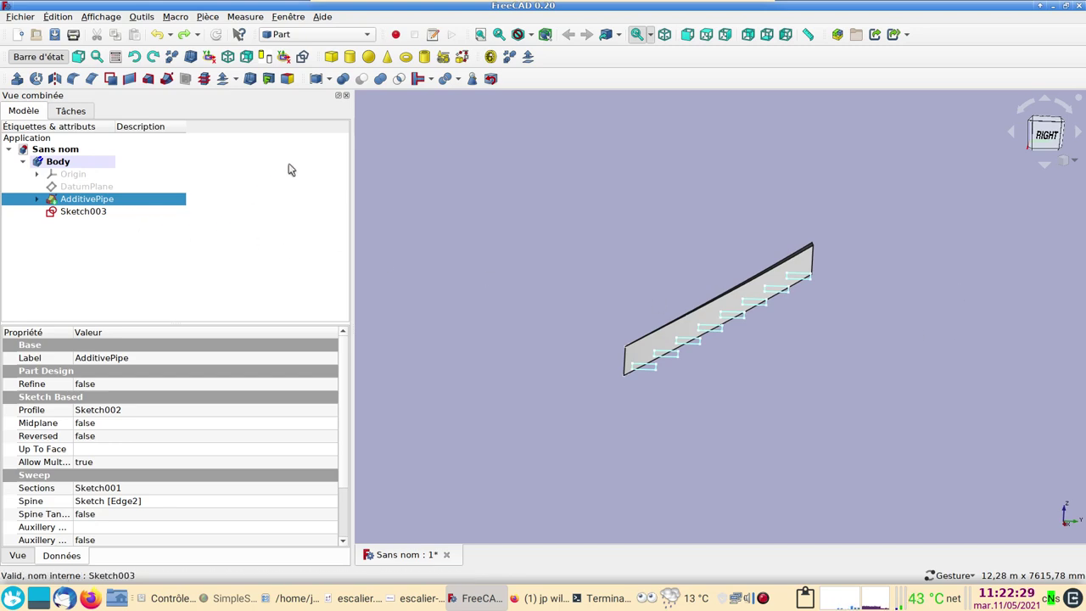
Step: Start a new sketch on the YZ plane for a vertical line right of the stringer
{"action": "left_click_drag", "start_coordinate": [329, 41], "coordinate": [48, 144]}
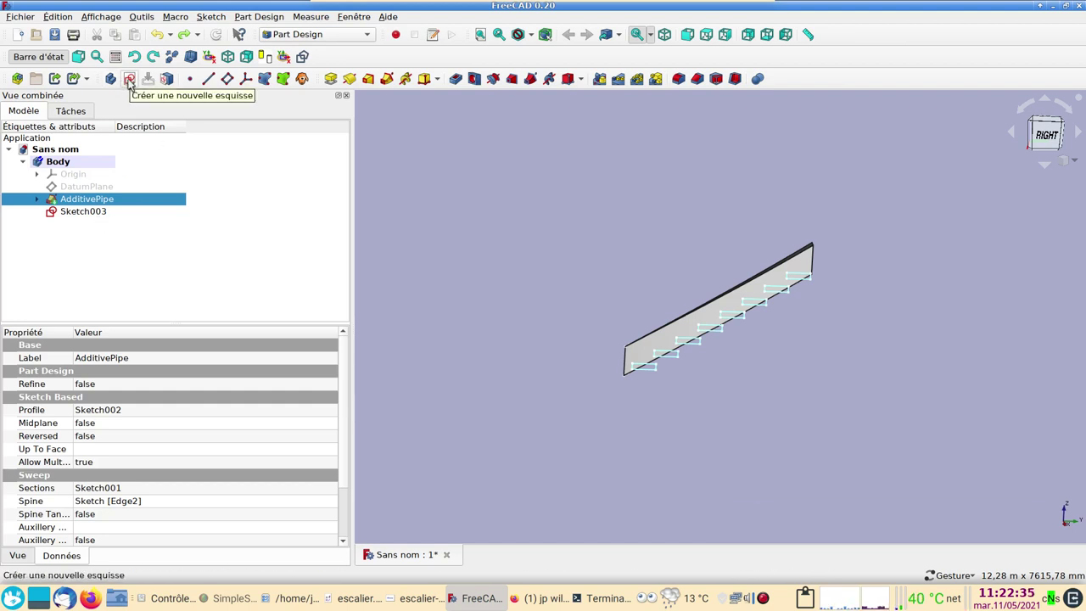
{"action": "left_click_drag", "start_coordinate": [133, 83], "coordinate": [392, 297]}
{"action": "scroll", "scroll_direction": "down", "scroll_amount": 3}
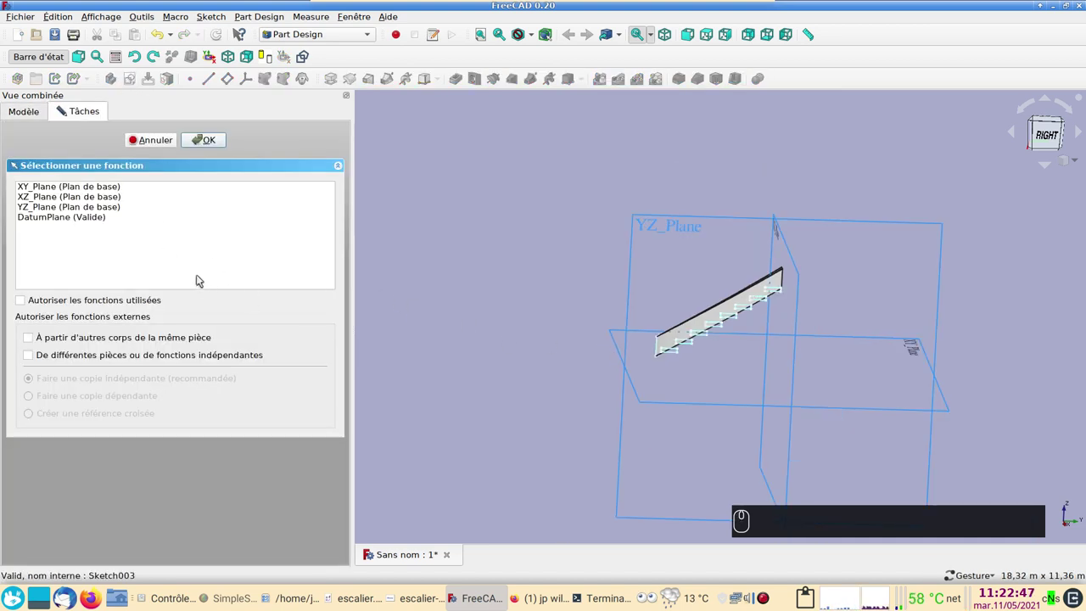
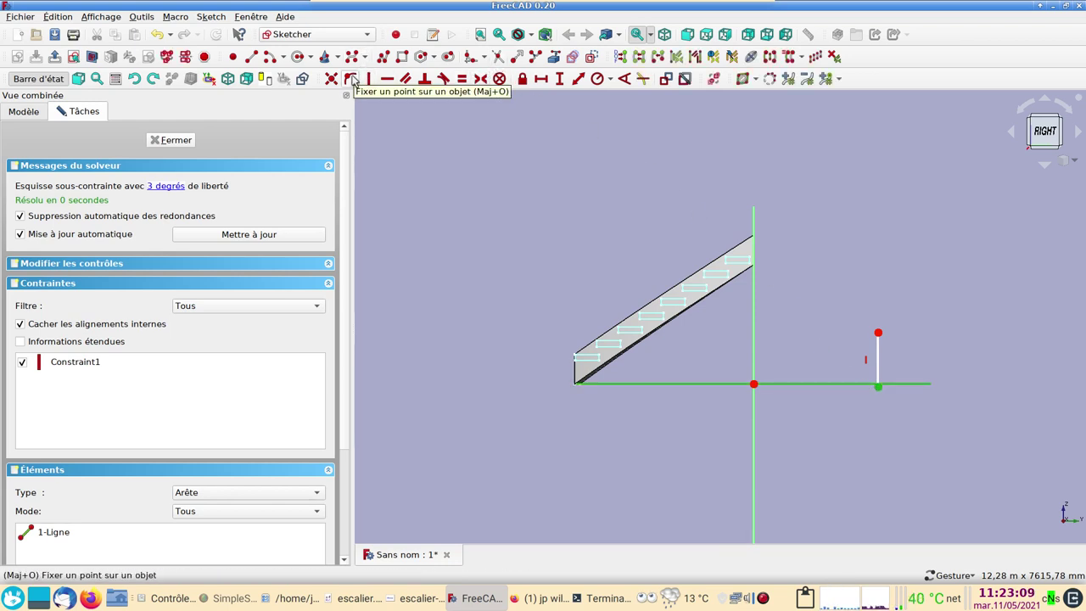
Step: Fix the line on the H axis, 860.81 mm long and 7000 mm from the vertical axis
{"action": "left_click_drag", "start_coordinate": [357, 79], "coordinate": [559, 96]}
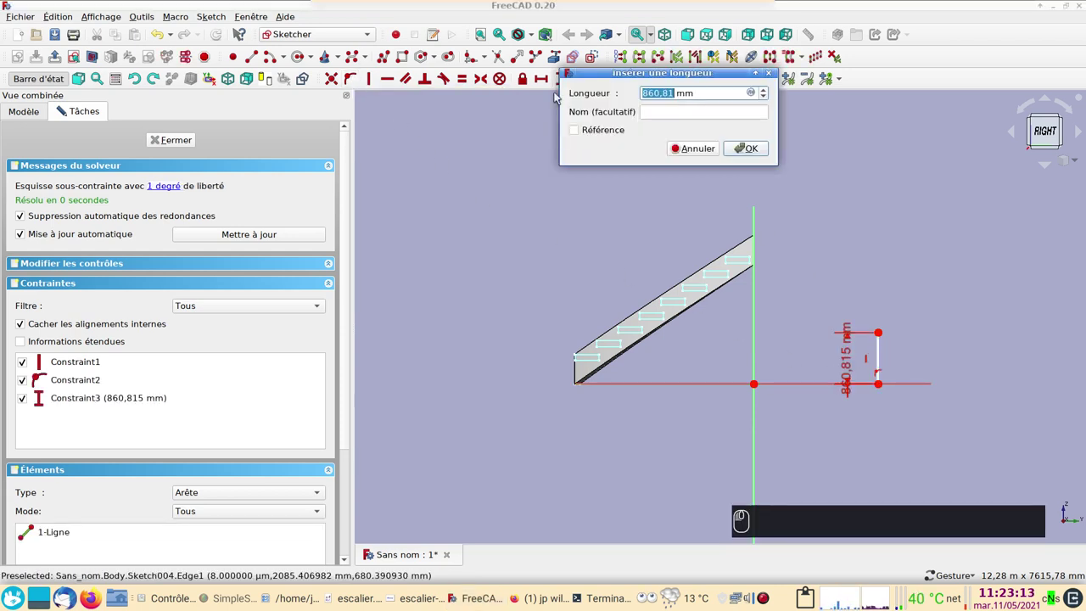
{"action": "left_click_drag", "start_coordinate": [743, 152], "coordinate": [742, 256]}
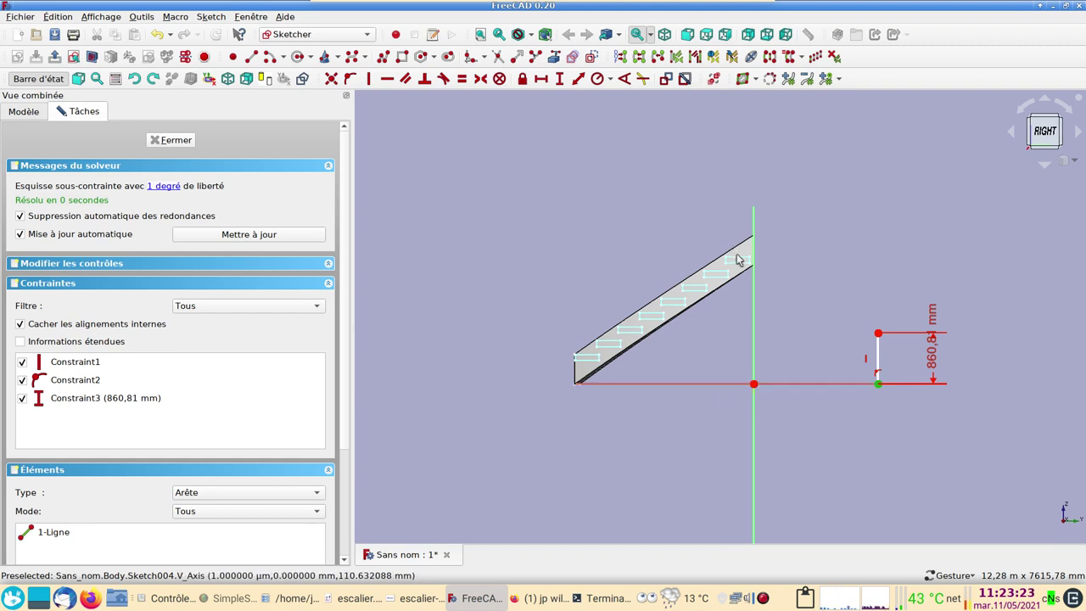
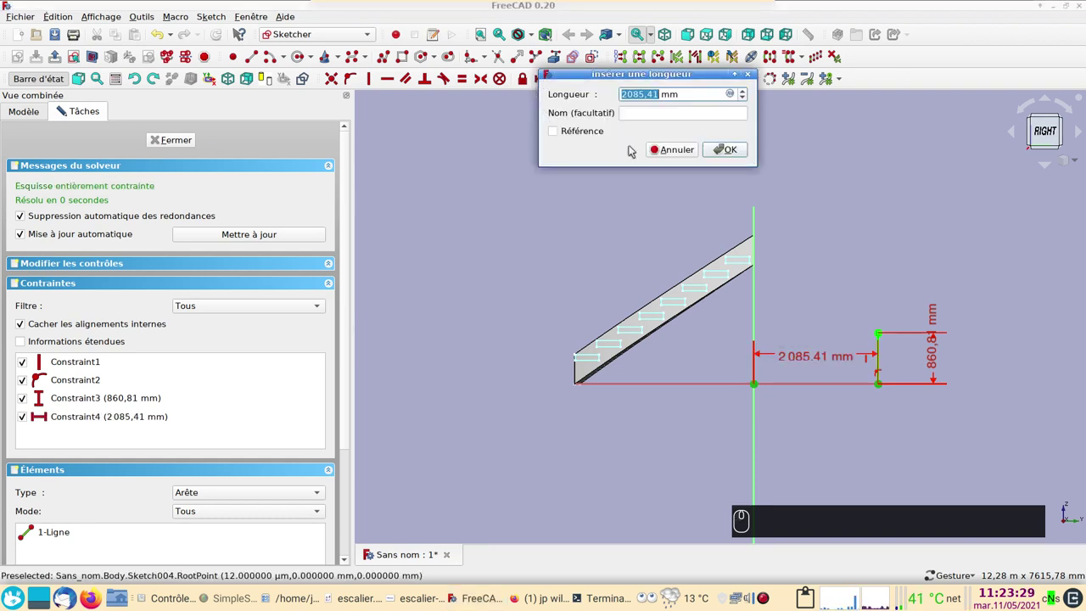
{"action": "type", "text": "(7)"}
{"action": "key", "text": "KP_0"}
{"action": "key", "text": "KP_0"}
{"action": "key", "text": "KP_0"}
{"action": "left_click_drag", "start_coordinate": [746, 156], "coordinate": [717, 348]}
{"action": "type", "text": "(7) (0) (0) (0)"}
{"action": "left_click_drag", "start_coordinate": [611, 329], "coordinate": [569, 334]}
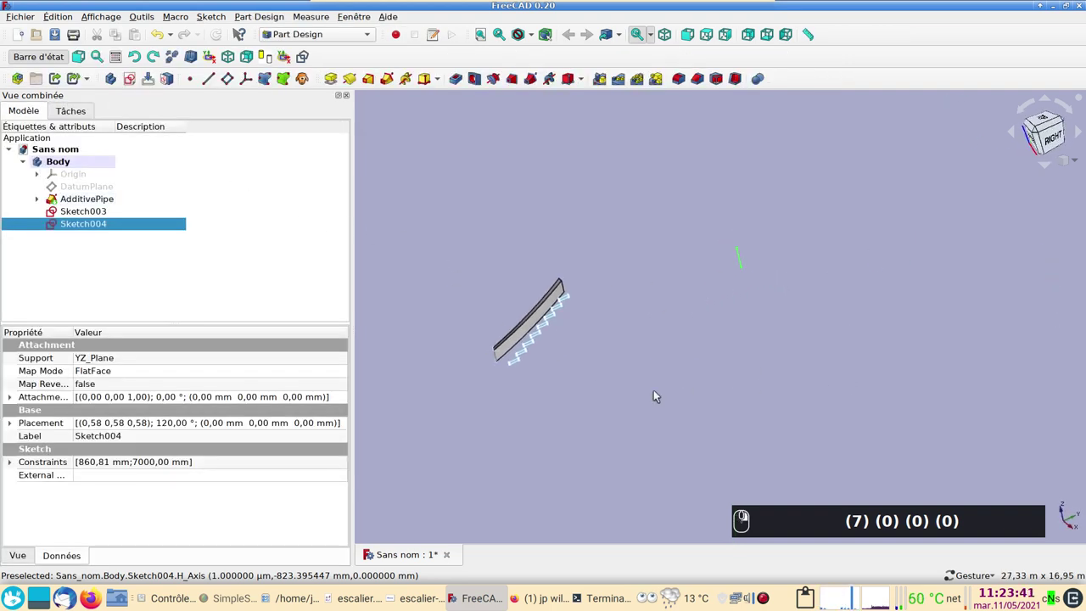
Step: Revolve Sketch003 a full 360° around Sketch004:Edge1 as a solid ring of steps
{"action": "left_click", "coordinate": [618, 381]}
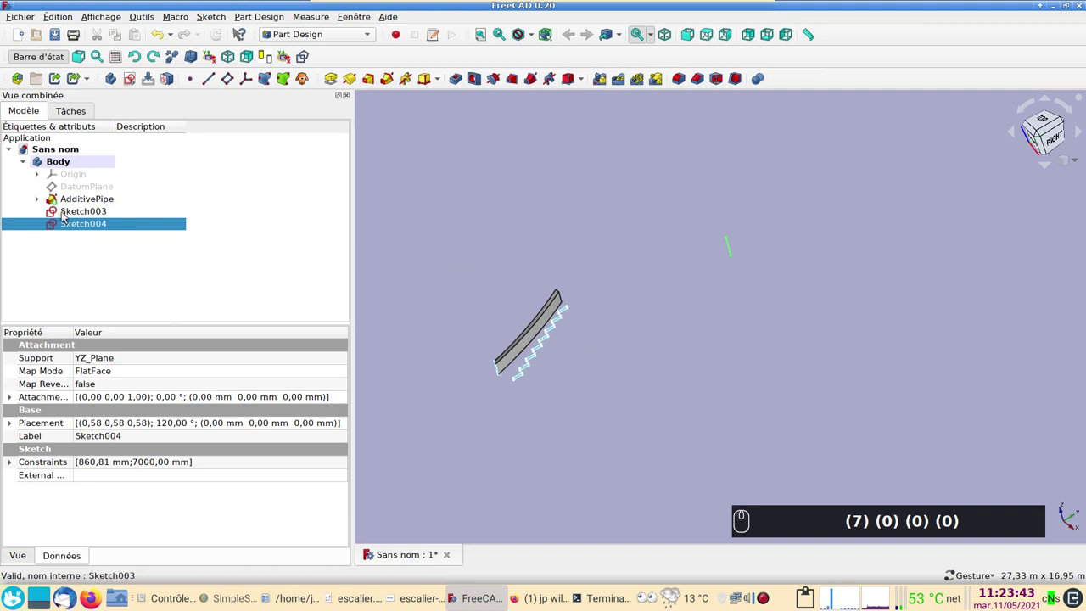
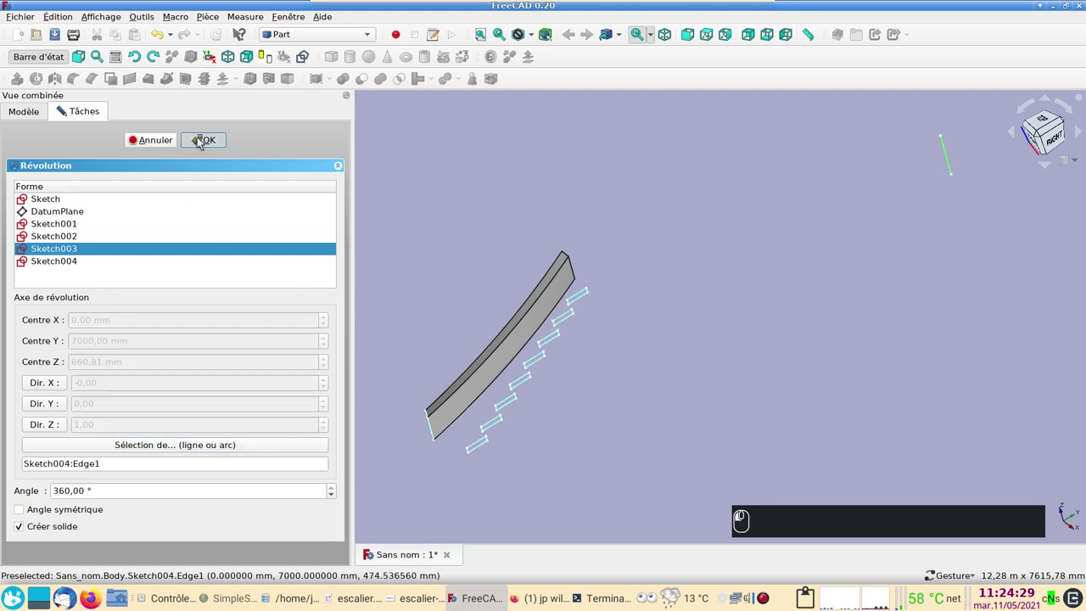
{"action": "middle_click", "coordinate": [543, 318]}
{"action": "left_click_drag", "start_coordinate": [529, 318], "coordinate": [606, 367]}
{"action": "type", "text": "(2)"}
{"action": "left_click_drag", "start_coordinate": [556, 274], "coordinate": [645, 372]}
{"action": "scroll", "scroll_direction": "down", "scroll_amount": 3}
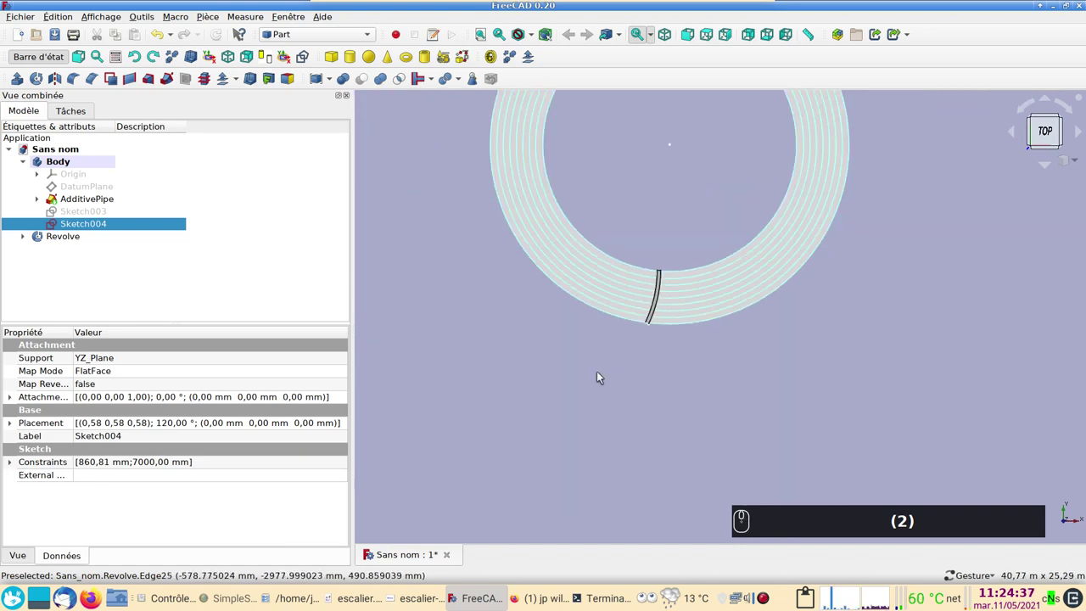
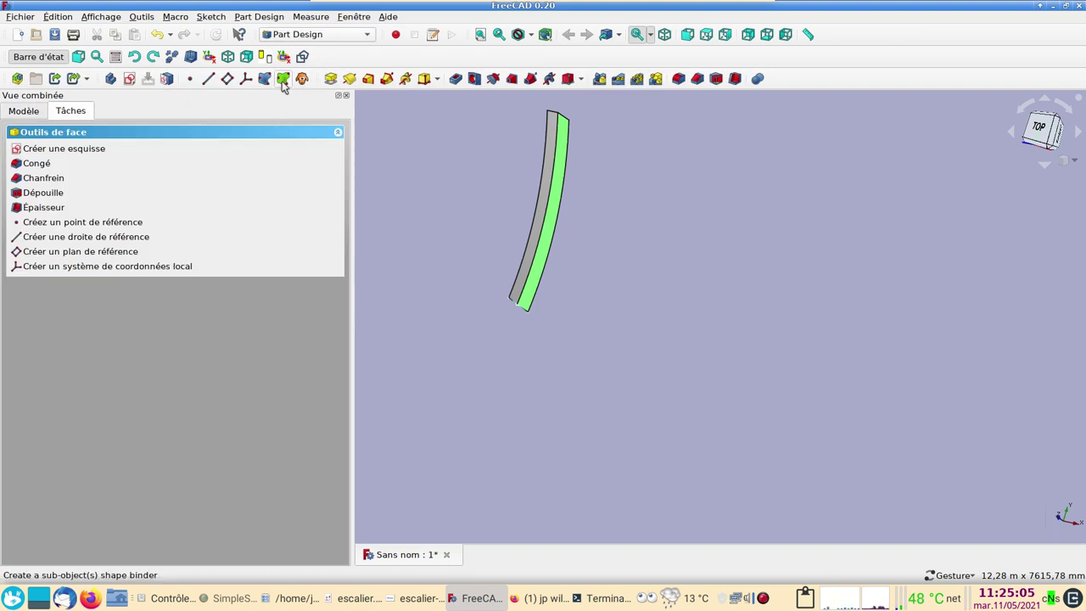
Step: Offset the Binder face -50 mm in Placement x and switch to the Part workbench
{"action": "left_click_drag", "start_coordinate": [288, 84], "coordinate": [420, 357]}
{"action": "type", "text": "(2)"}
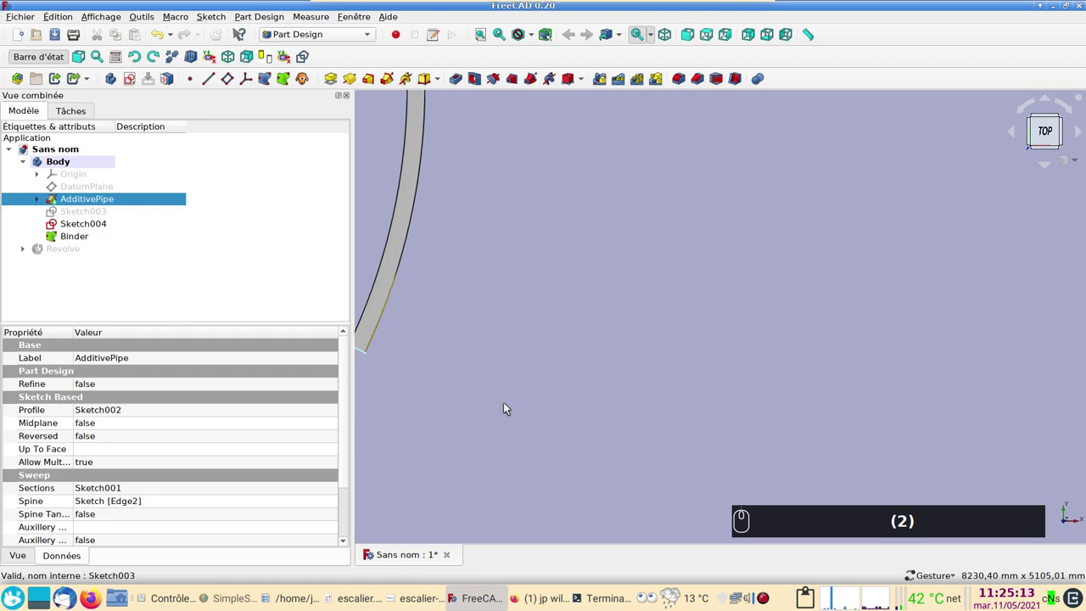
{"action": "key", "text": "1"}
{"action": "left_click_drag", "start_coordinate": [487, 423], "coordinate": [561, 408]}
{"action": "left_click_drag", "start_coordinate": [558, 405], "coordinate": [614, 415]}
{"action": "key", "text": "1"}
{"action": "type", "text": "(2) (1) (1)"}
{"action": "left_click_drag", "start_coordinate": [607, 418], "coordinate": [1049, 129]}
{"action": "left_click_drag", "start_coordinate": [1047, 128], "coordinate": [737, 281]}
{"action": "type", "text": "(1)"}
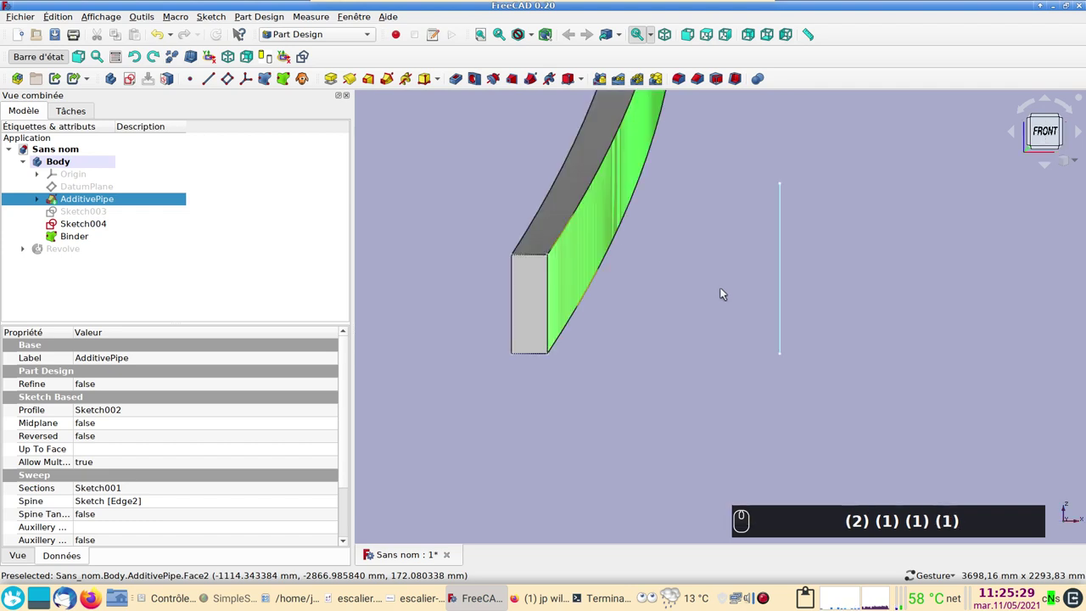
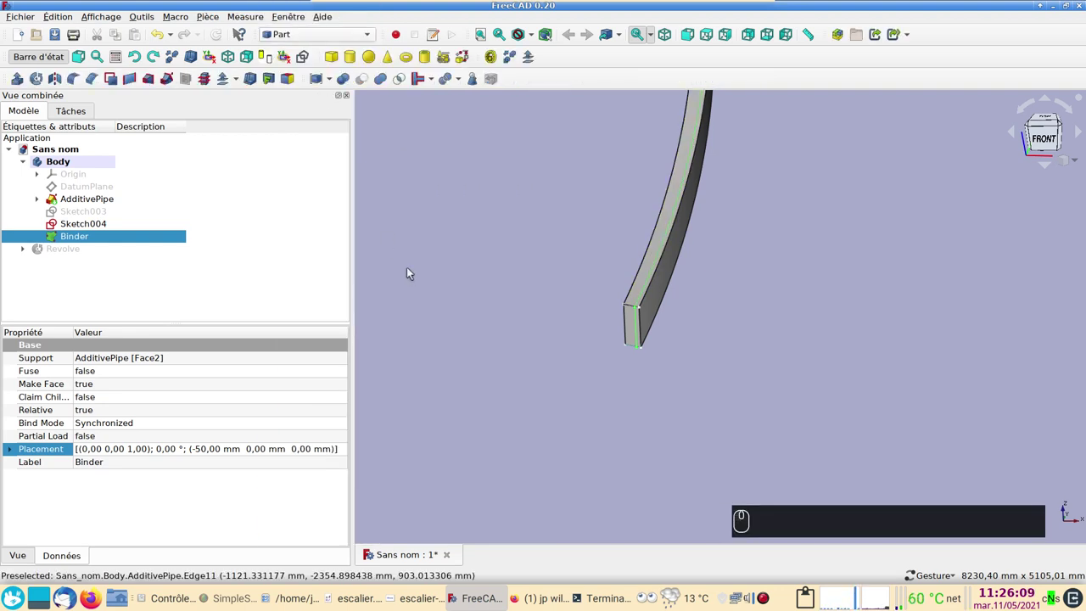
Step: Mirror the Binder face, show the Revolve and select it together with the mirror
{"action": "type", "text": "(2)"}
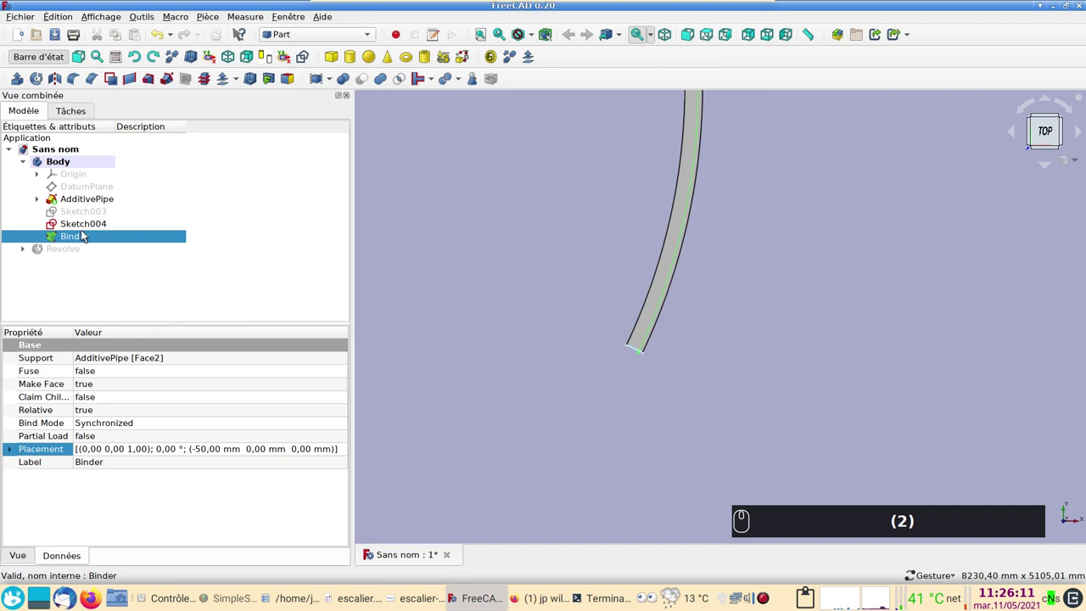
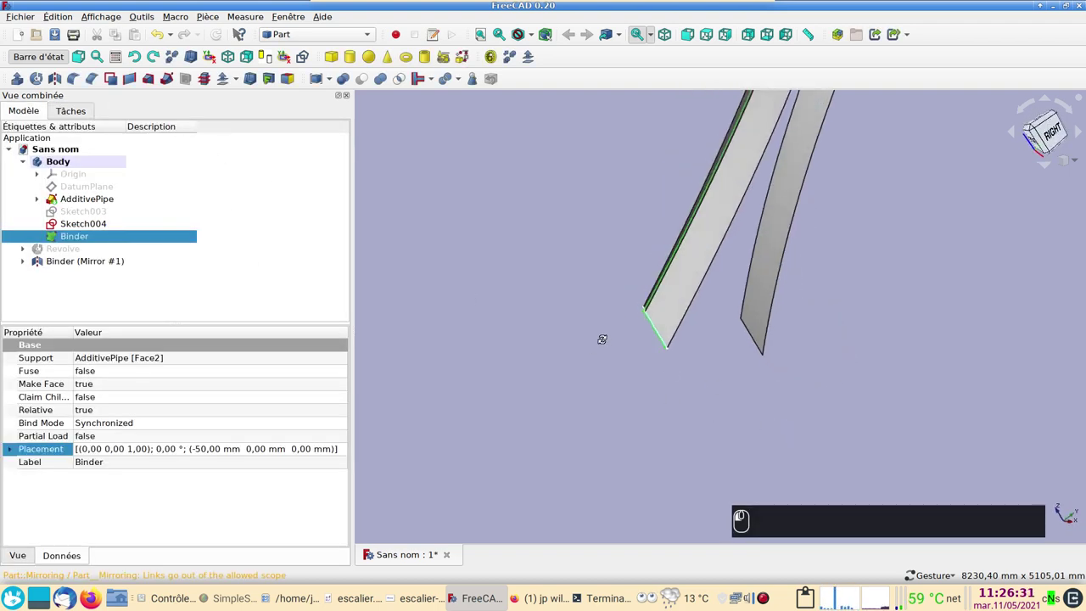
{"action": "left_click", "coordinate": [575, 335]}
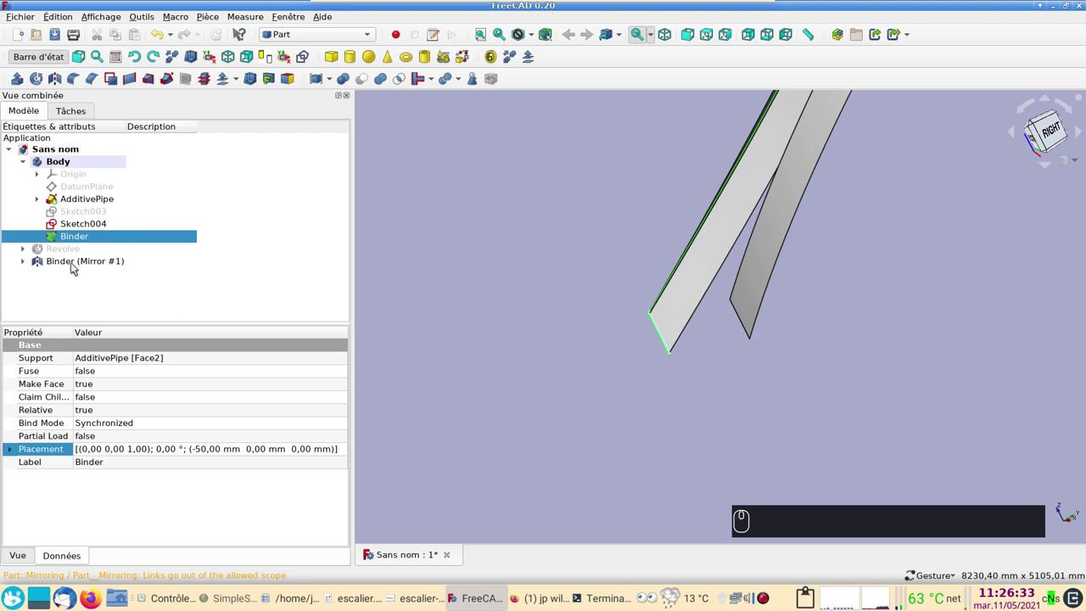
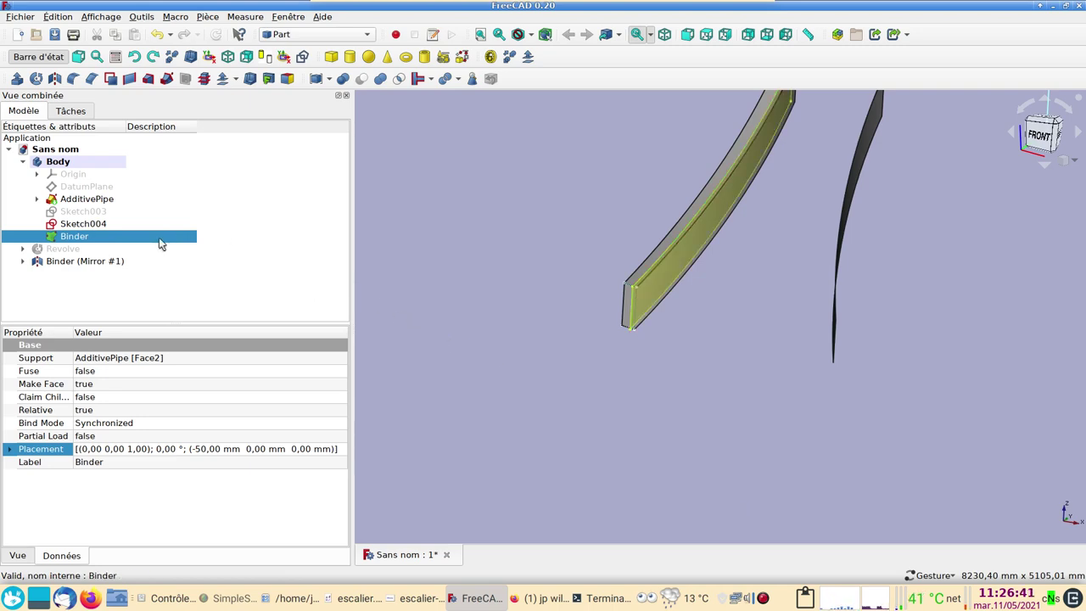
{"action": "left_click_drag", "start_coordinate": [88, 249], "coordinate": [25, 265]}
{"action": "left_click_drag", "start_coordinate": [25, 264], "coordinate": [858, 357]}
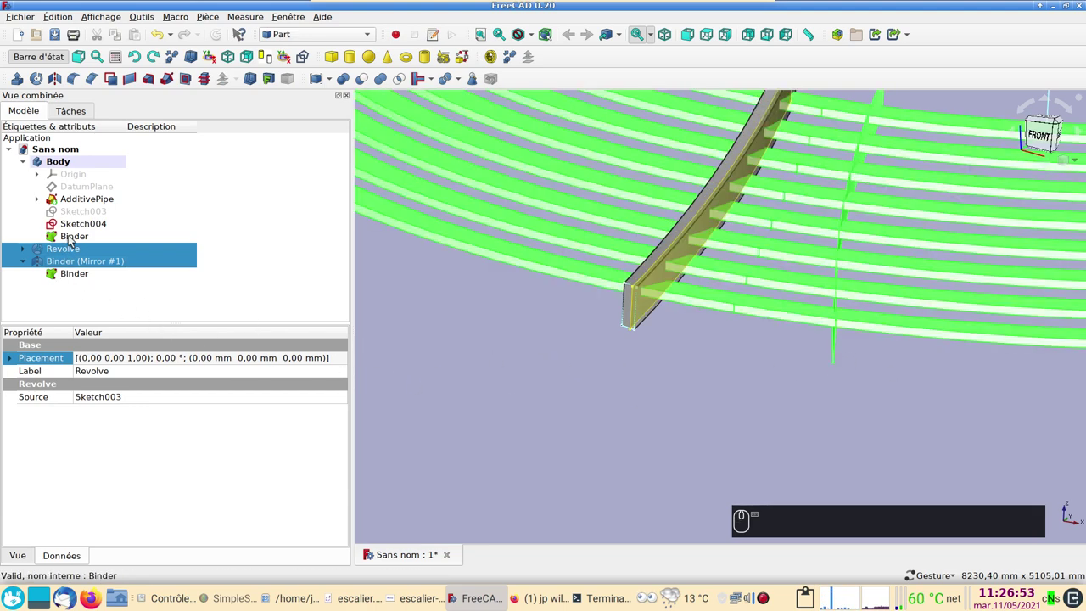
Step: Slice the revolved step rings apart with the Binder faces, producing an Exploded Slice
{"action": "left_click_drag", "start_coordinate": [74, 238], "coordinate": [109, 271]}
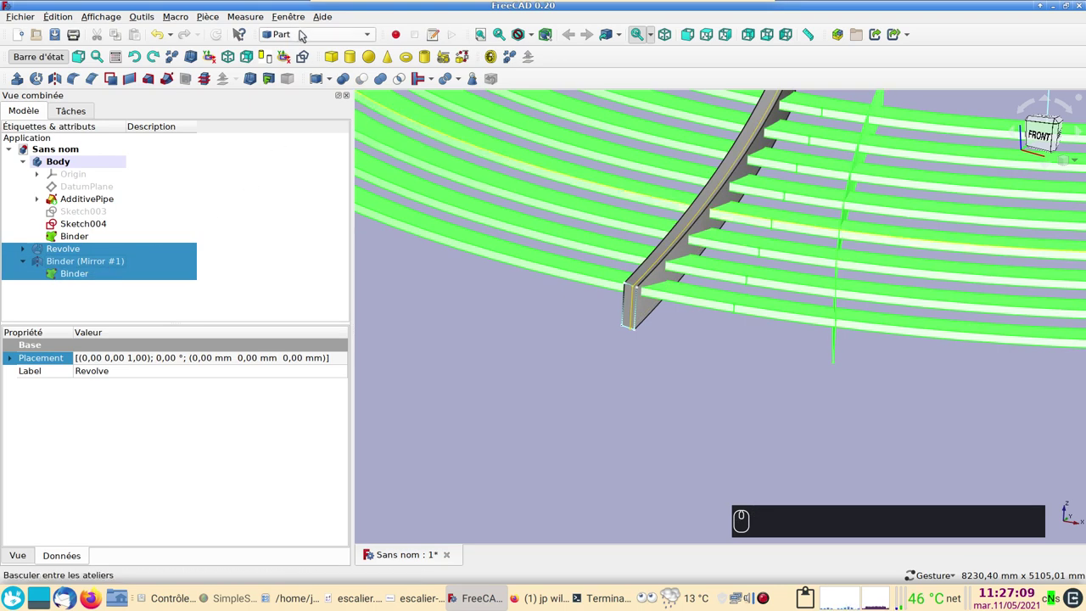
{"action": "left_click_drag", "start_coordinate": [204, 16], "coordinate": [477, 272]}
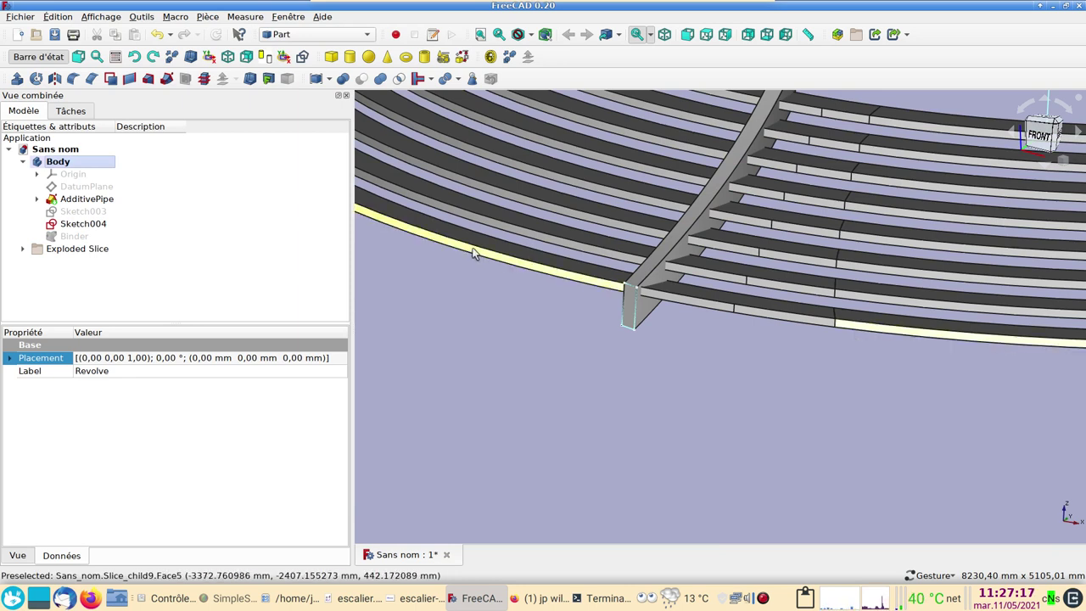
Step: Select the first step slices beside the stringer, hiding each picked piece with Space
{"action": "left_click_drag", "start_coordinate": [478, 251], "coordinate": [544, 343]}
{"action": "middle_click", "coordinate": [545, 343]}
{"action": "left_click_drag", "start_coordinate": [567, 290], "coordinate": [566, 251]}
{"action": "key", "text": "space"}
{"action": "key", "text": "space"}
{"action": "key", "text": "space"}
Step: Select the remaining step slices alongside the stringer for the eight-piece Compound
{"action": "left_click_drag", "start_coordinate": [567, 214], "coordinate": [734, 329]}
{"action": "key", "text": "space"}
{"action": "left_click_drag", "start_coordinate": [729, 318], "coordinate": [61, 263]}
{"action": "key", "text": "space"}
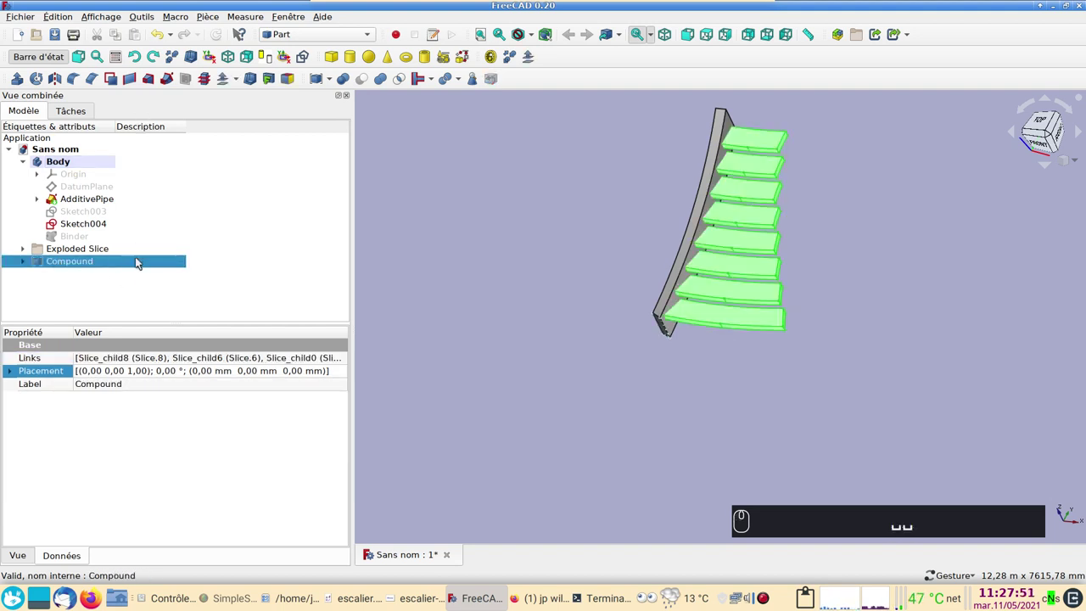
Step: Describe the steps Compound as marches
{"action": "left_click_drag", "start_coordinate": [141, 261], "coordinate": [146, 265]}
{"action": "key", "text": "F2"}
{"action": "type", "text": "marches"}
{"action": "key", "text": "Return"}
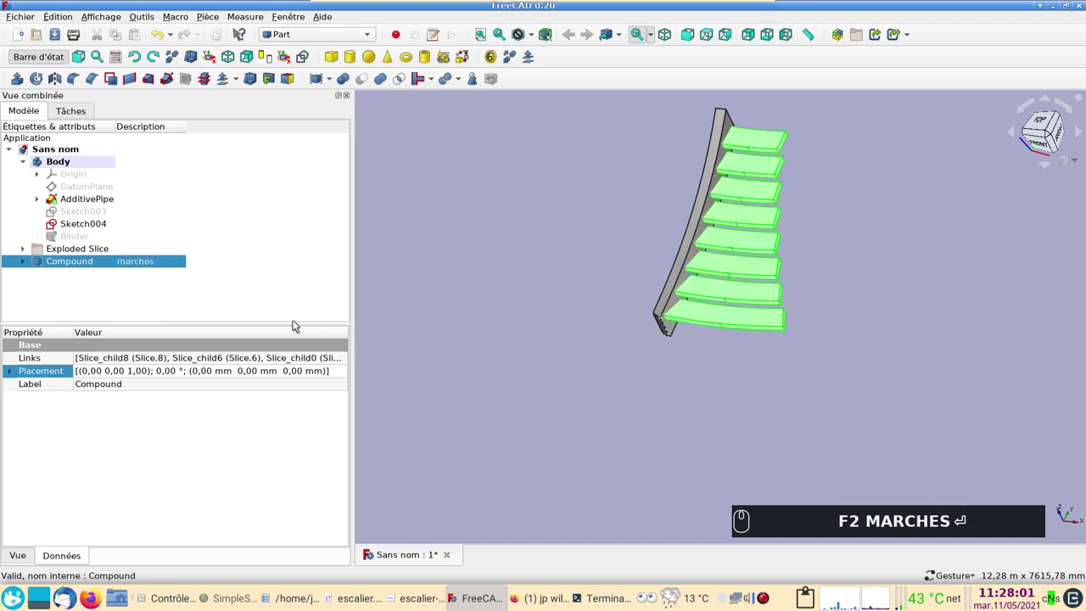
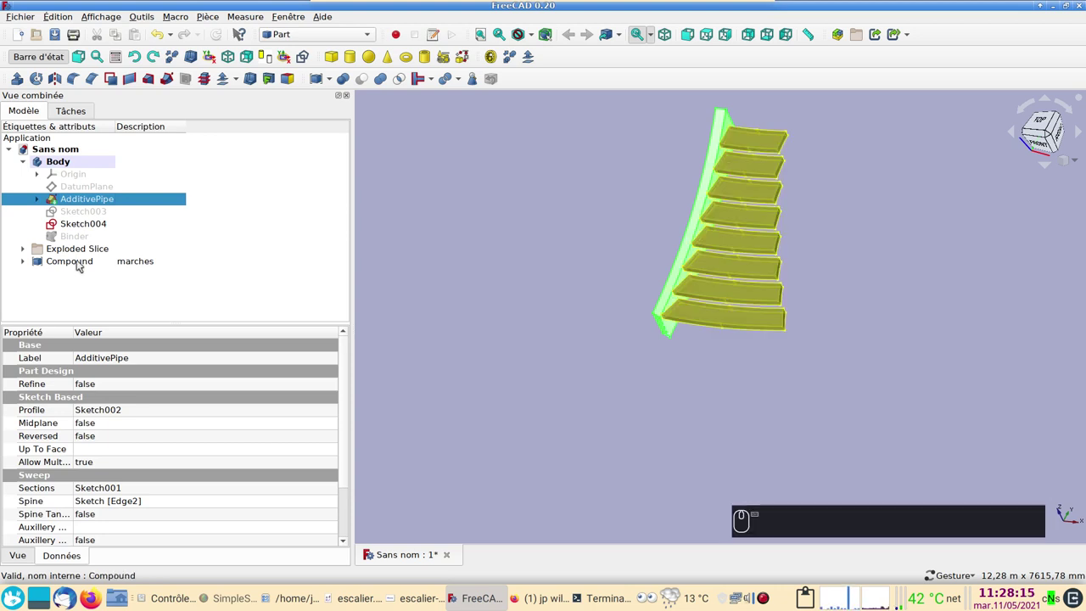
Step: Cut the marches Compound from AdditivePipe, leaving eight notches in the stringer
{"action": "left_click_drag", "start_coordinate": [81, 263], "coordinate": [148, 300]}
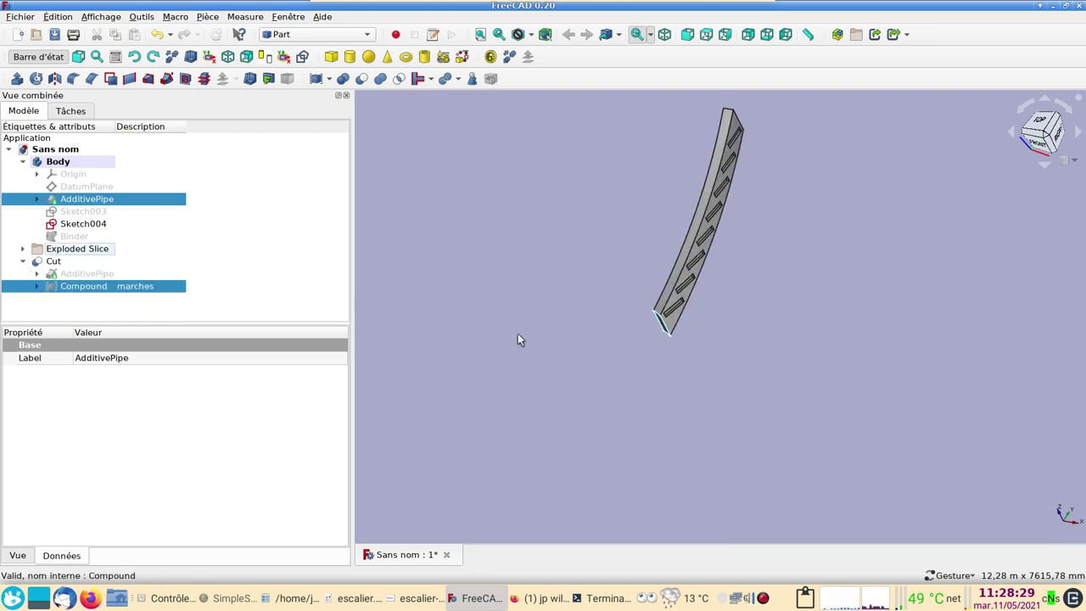
Step: Orbit around the notched stringer to inspect the tread slots
{"action": "left_click_drag", "start_coordinate": [563, 338], "coordinate": [832, 331]}
{"action": "type", "text": "(2)"}
{"action": "left_click_drag", "start_coordinate": [806, 356], "coordinate": [224, 270]}
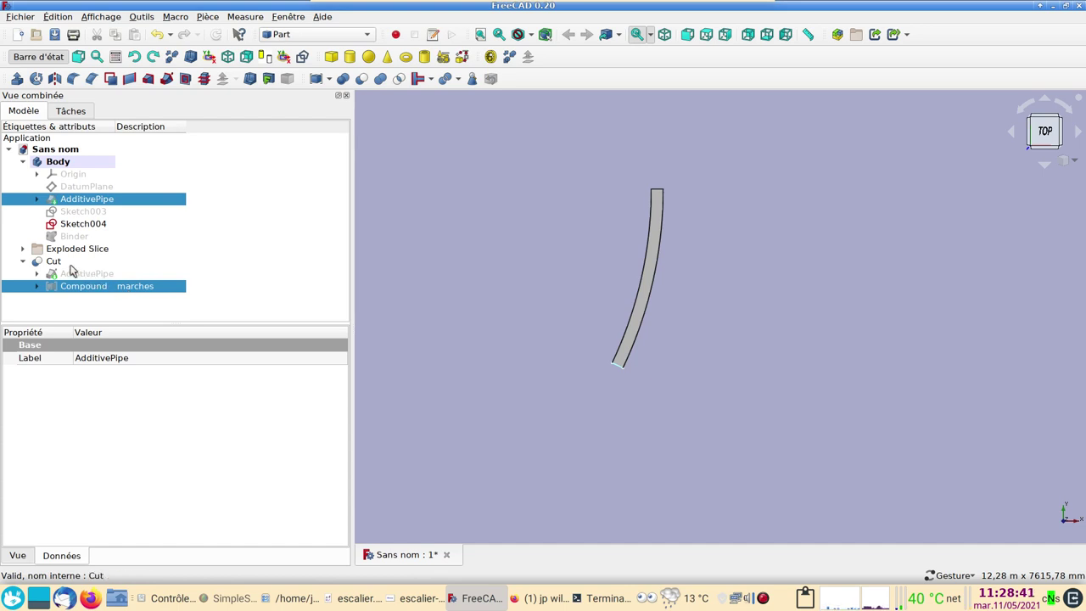
Step: Describe the notched stringer Cut as montant-g
{"action": "left_click_drag", "start_coordinate": [75, 269], "coordinate": [168, 262]}
{"action": "key", "text": "F2"}
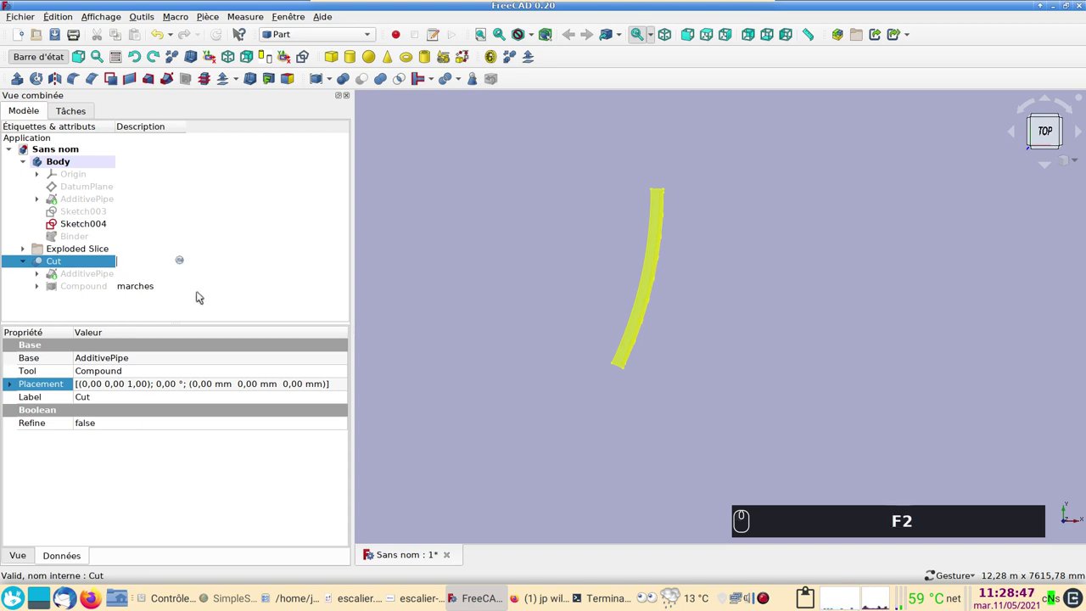
{"action": "type", "text": "montant-g"}
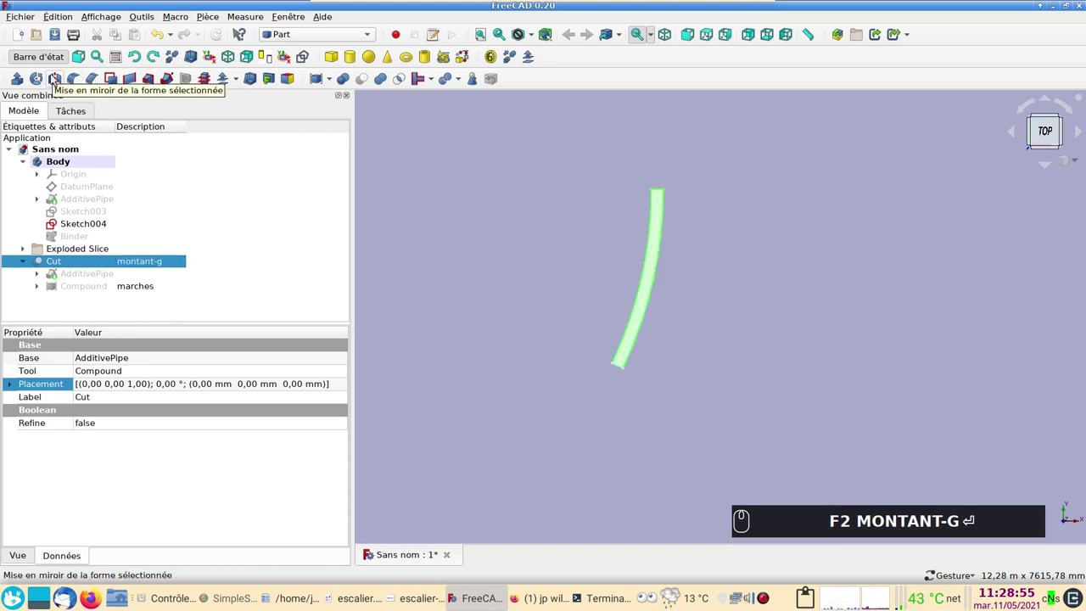
Step: Mirror the notched stringer Cut across plane YZ to create the opposite side member
{"action": "left_click_drag", "start_coordinate": [55, 78], "coordinate": [227, 260]}
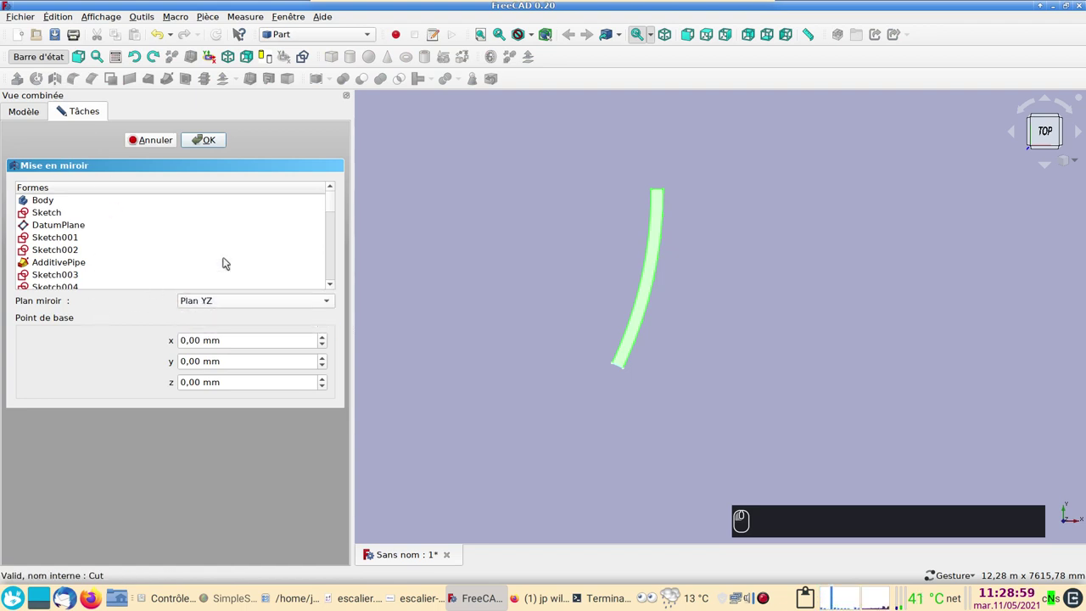
{"action": "left_click", "coordinate": [213, 139]}
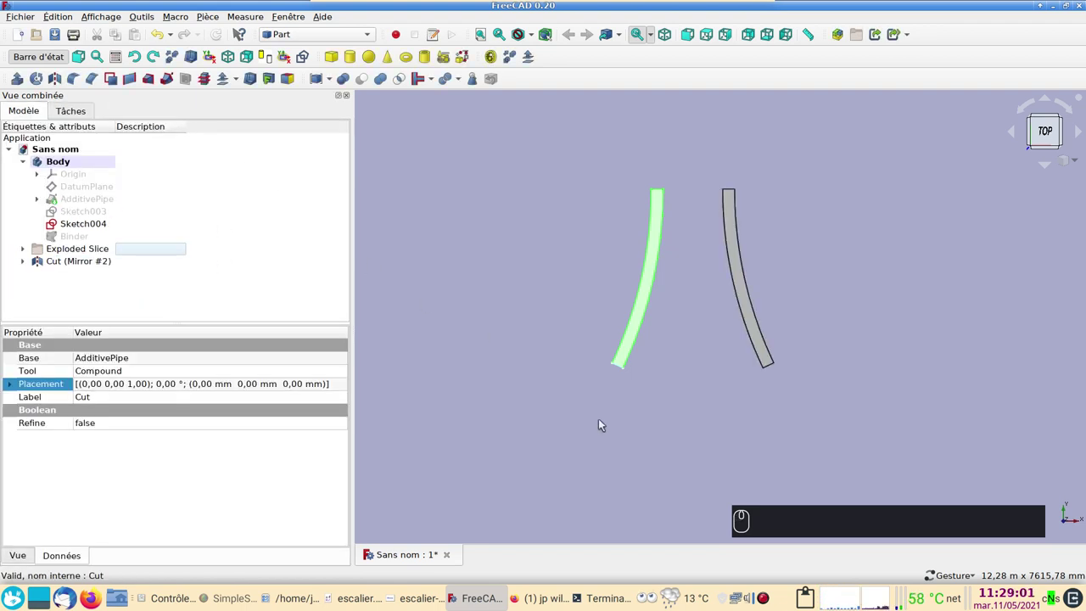
Step: Select the stringers and bring up their Display properties
{"action": "left_click_drag", "start_coordinate": [664, 434], "coordinate": [632, 366]}
{"action": "key", "text": "ctrl+d"}
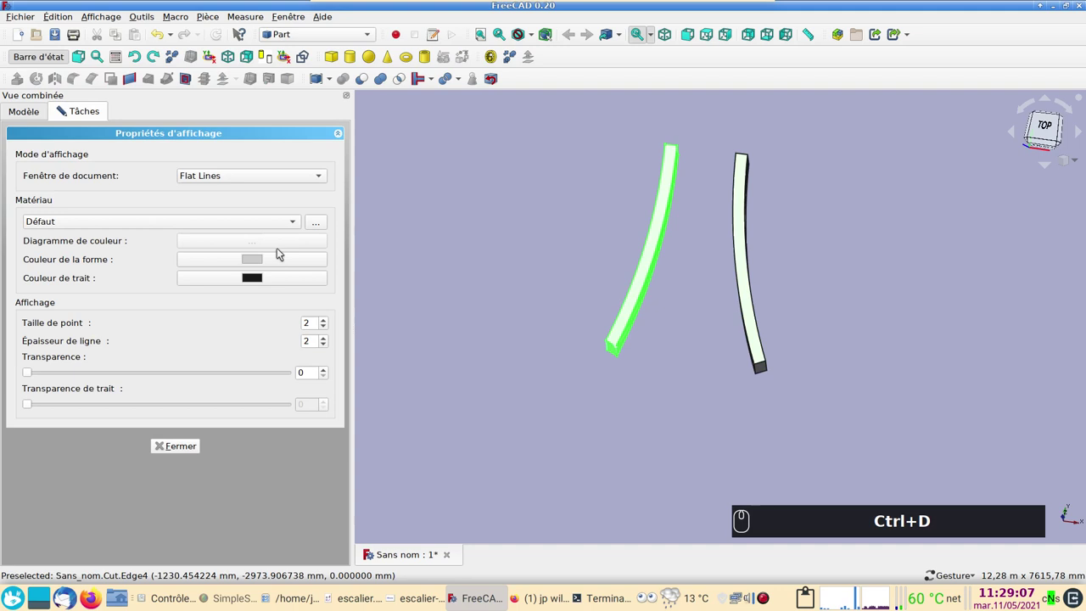
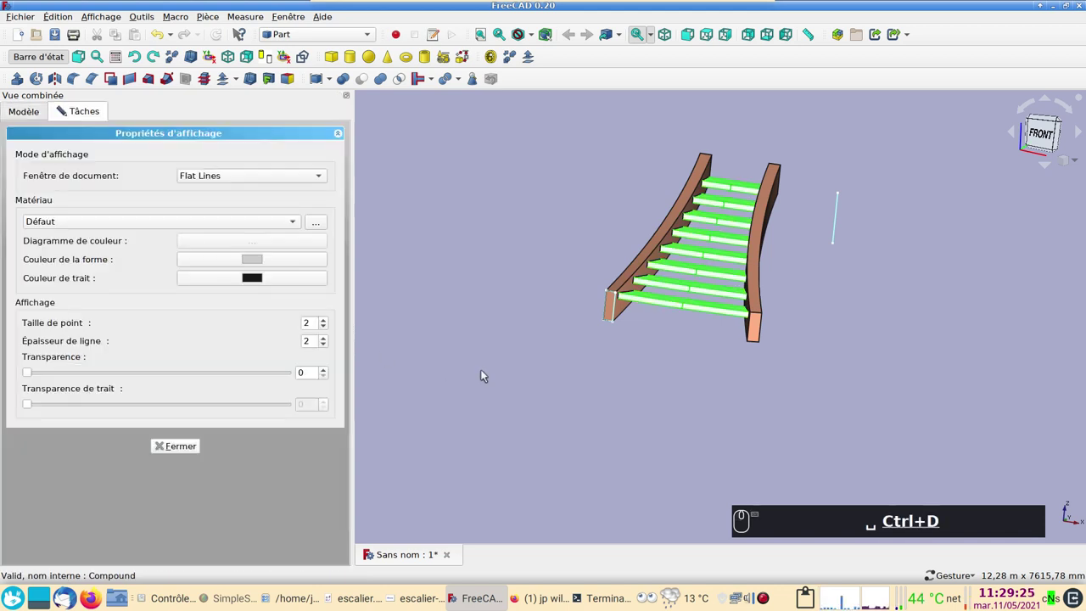
Step: Colour the stringers brown and the steps Compound purple, then close Display properties
{"action": "left_click_drag", "start_coordinate": [260, 264], "coordinate": [420, 195]}
{"action": "left_click_drag", "start_coordinate": [420, 195], "coordinate": [624, 383]}
{"action": "left_click", "coordinate": [184, 445]}
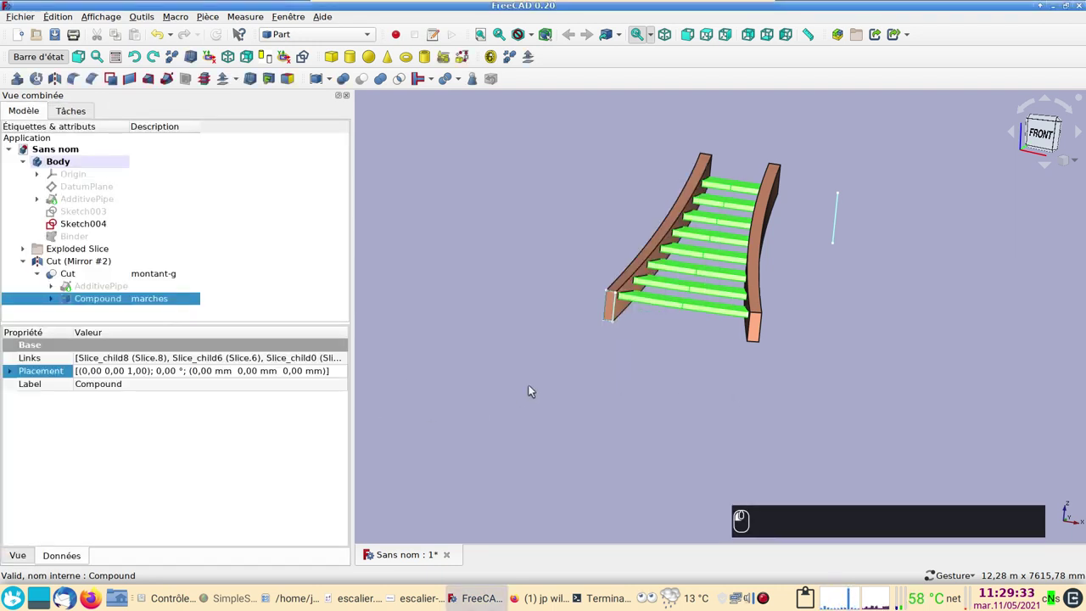